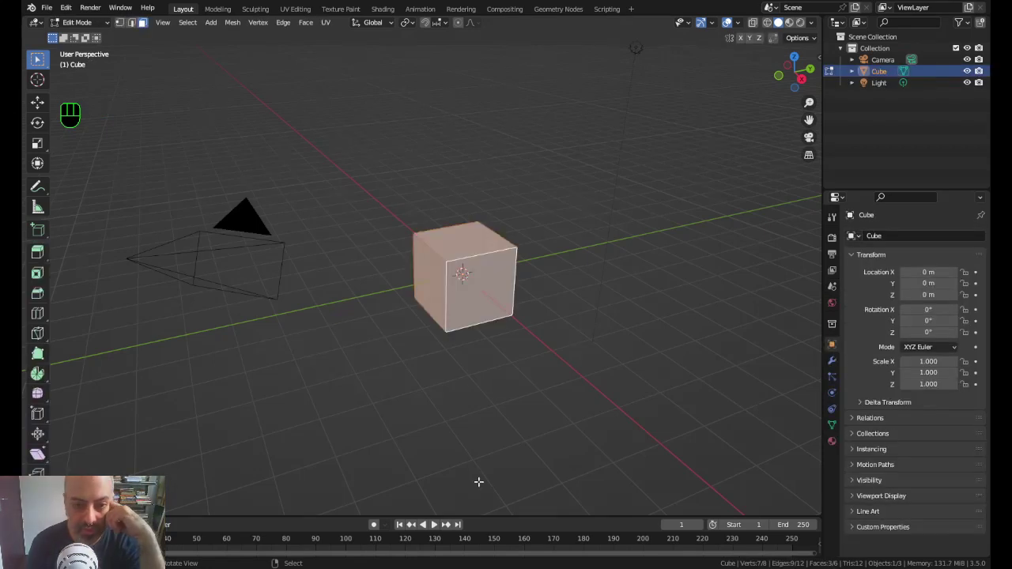
Step: Leave Edit Mode and delete the default cube, keeping only camera and light
{"action": "key", "text": "Tab"}
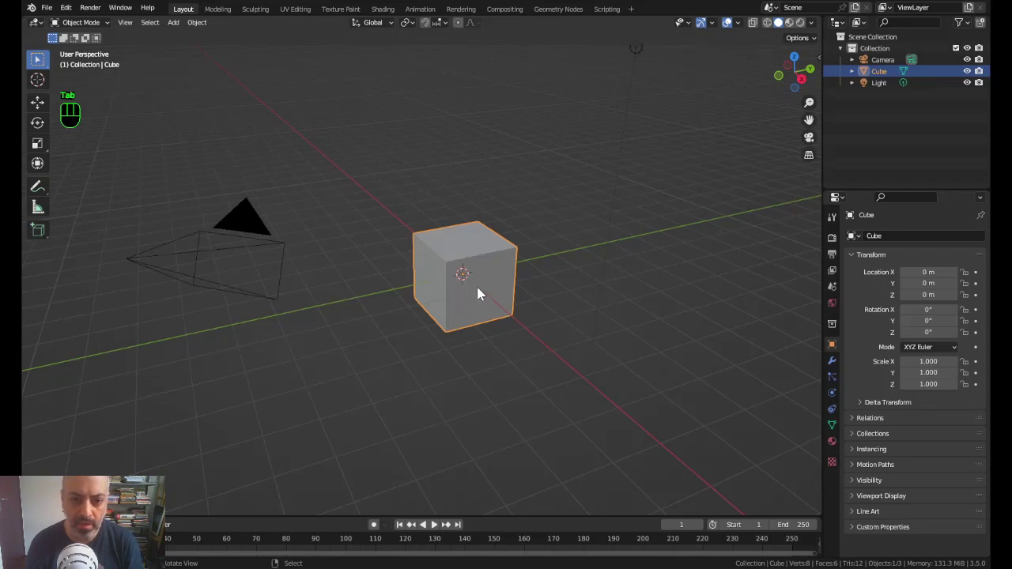
{"action": "key", "text": "Delete"}
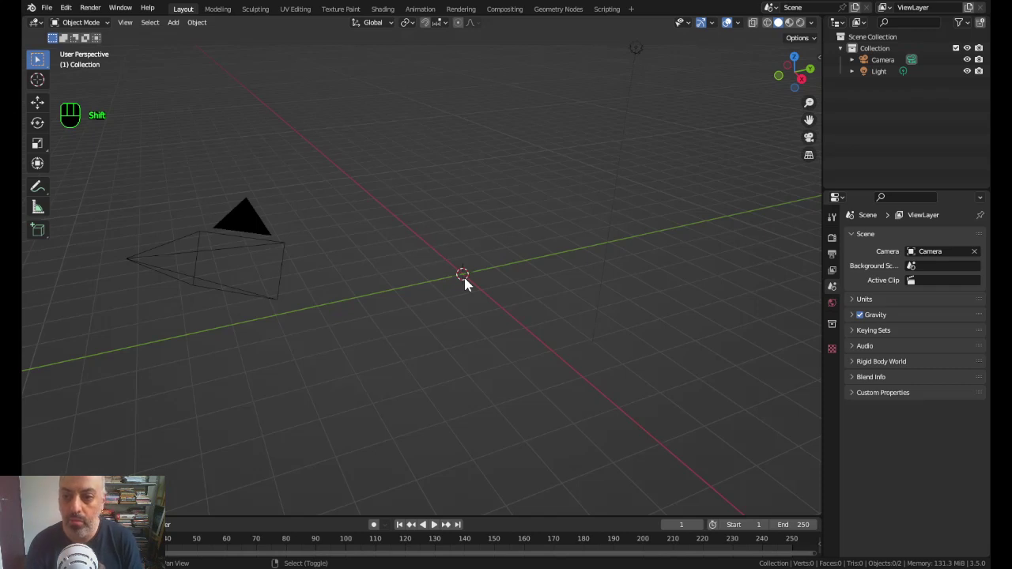
Step: Add a plane from the Mesh menu and scale it up into a large board
{"action": "key", "text": "shift+a"}
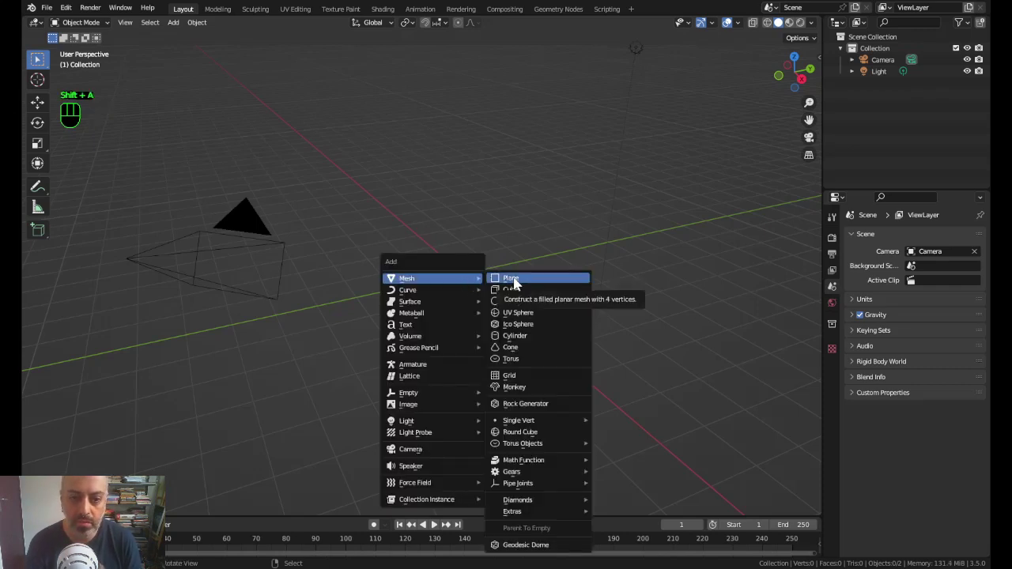
{"action": "scroll", "scroll_direction": "up", "scroll_amount": 3}
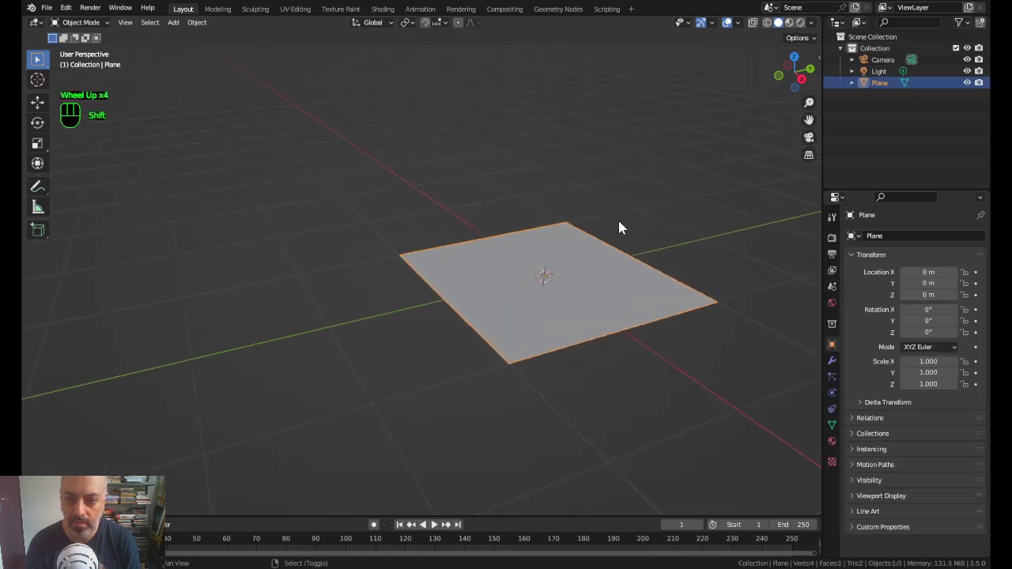
{"action": "left_click_drag", "start_coordinate": [627, 223], "coordinate": [538, 227]}
{"action": "key", "text": "shift+a"}
Step: Create a new Principled BSDF material for the plane in Material Properties
{"action": "left_click", "coordinate": [536, 275]}
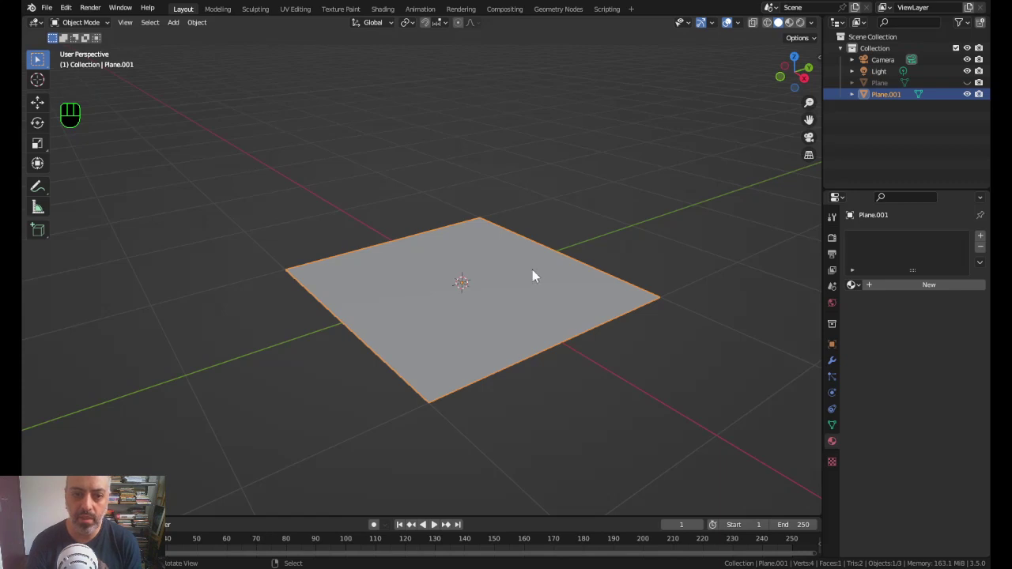
{"action": "left_click_drag", "start_coordinate": [928, 290], "coordinate": [921, 297]}
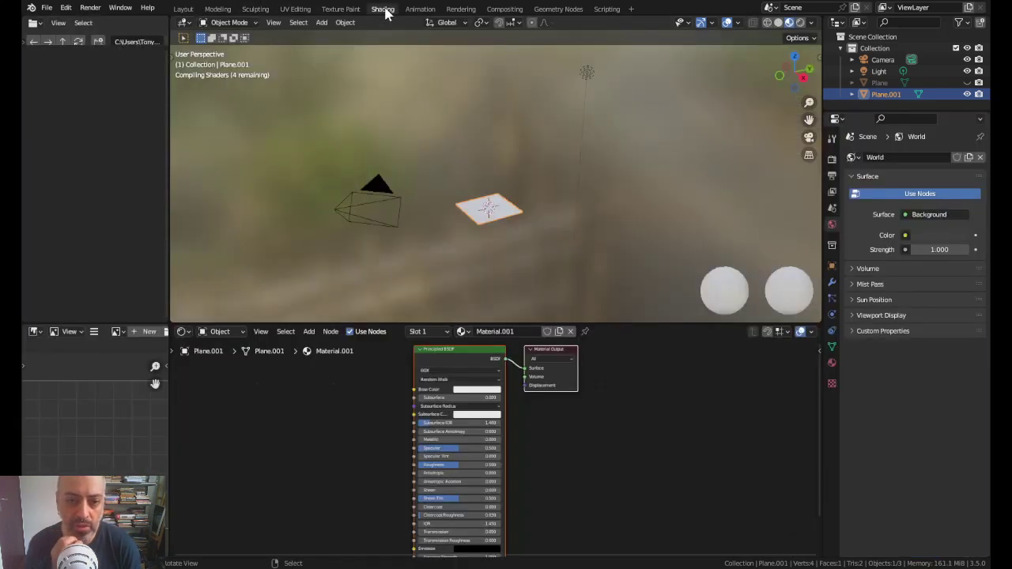
Step: Zoom the viewport in close on the plane in the Shading workspace
{"action": "scroll", "scroll_direction": "up", "scroll_amount": 3}
{"action": "scroll", "scroll_direction": "up", "scroll_amount": 3}
{"action": "left_click_drag", "start_coordinate": [570, 276], "coordinate": [628, 137]}
{"action": "scroll", "scroll_direction": "up", "scroll_amount": 3}
{"action": "middle_click", "coordinate": [629, 176]}
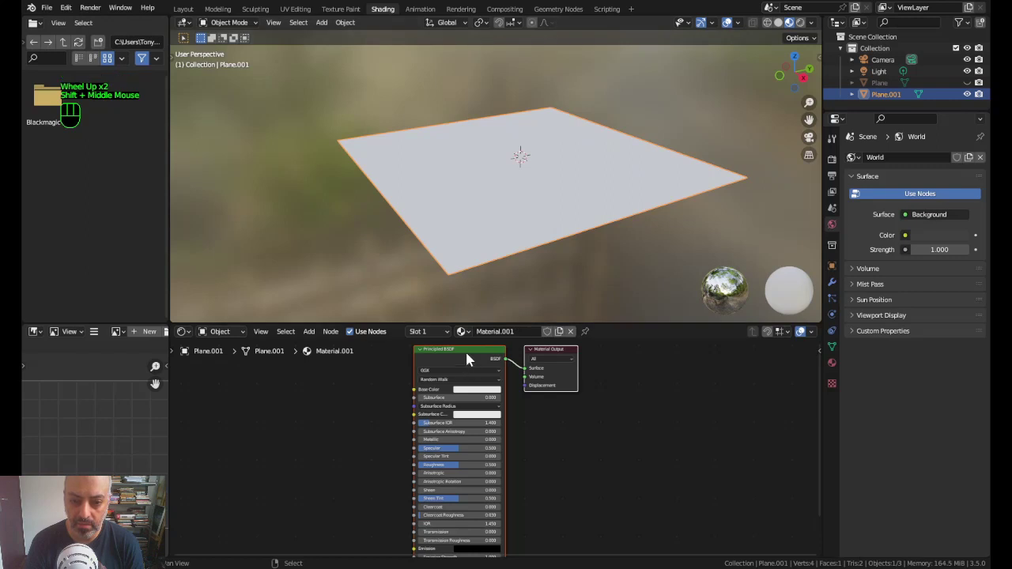
Step: Add a Checker Texture node to the plane's material node tree, not yet connected
{"action": "left_click", "coordinate": [473, 357]}
{"action": "scroll", "scroll_direction": "up", "scroll_amount": 3}
{"action": "middle_click", "coordinate": [472, 389]}
{"action": "left_click", "coordinate": [525, 411]}
{"action": "key", "text": "Escape"}
{"action": "key", "text": "shift+a"}
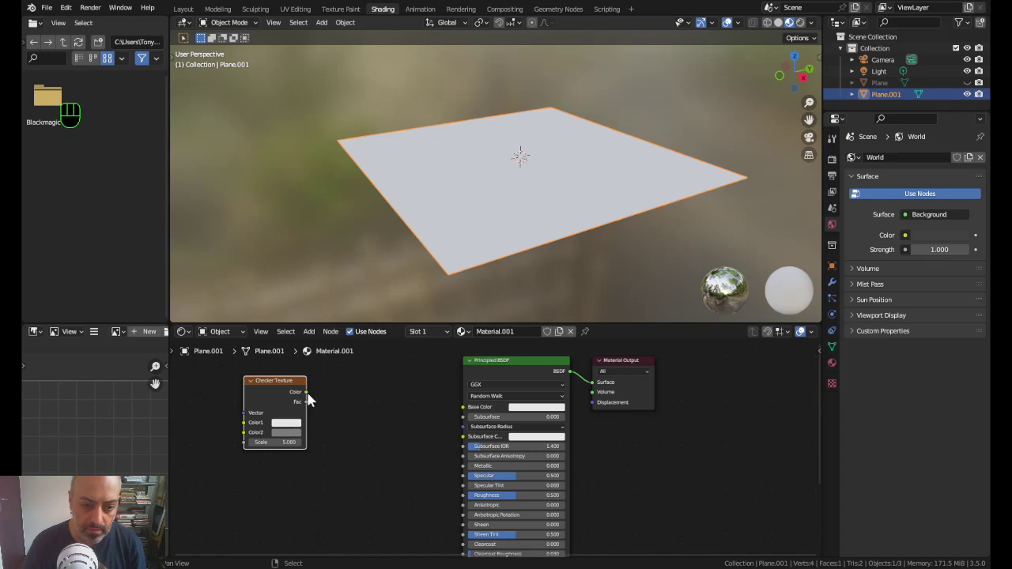
Step: Feed the Checker Texture colour into Base Color and set its second colour to black
{"action": "left_click_drag", "start_coordinate": [313, 398], "coordinate": [464, 412]}
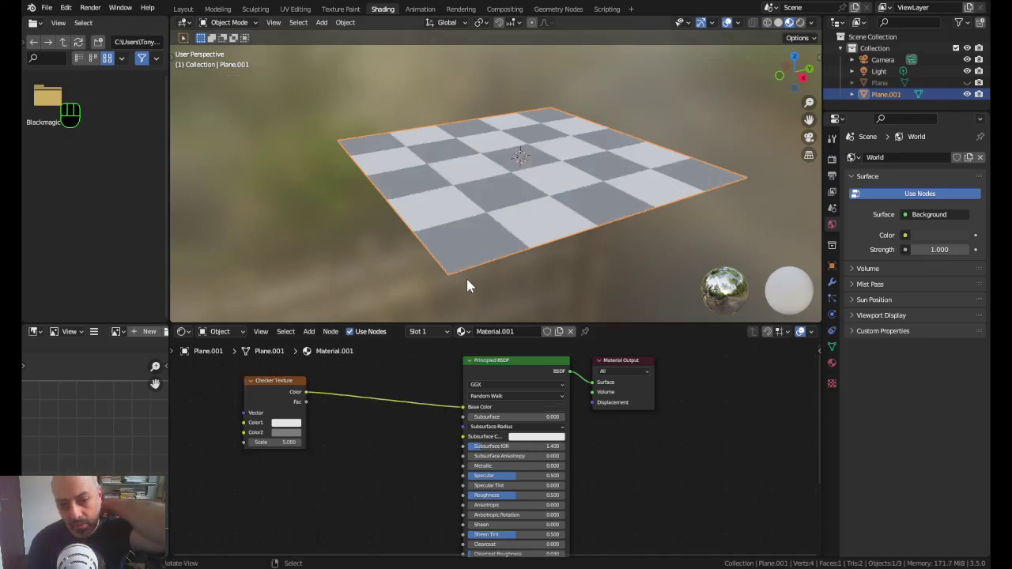
{"action": "left_click", "coordinate": [282, 386]}
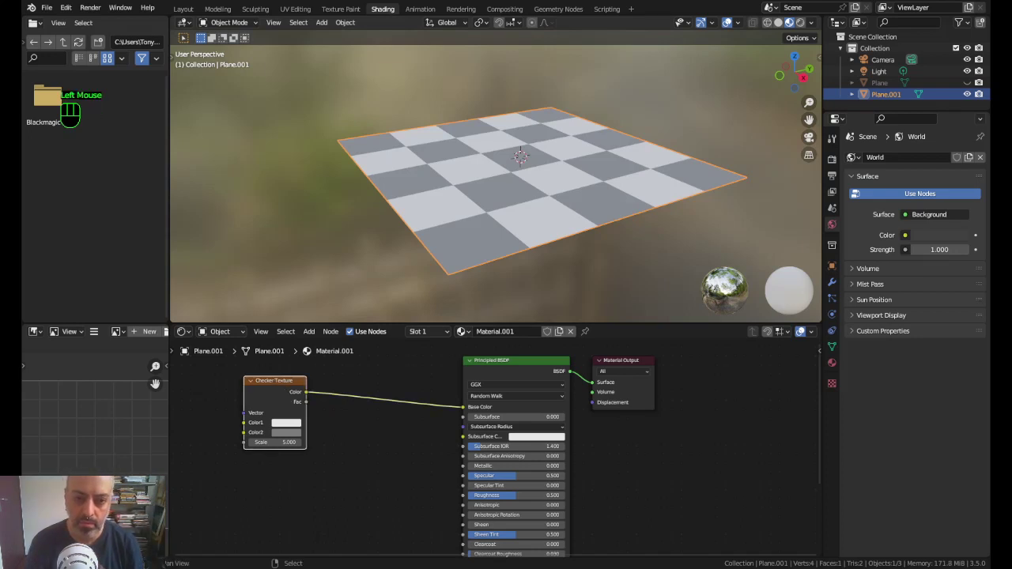
{"action": "left_click_drag", "start_coordinate": [281, 384], "coordinate": [319, 403]}
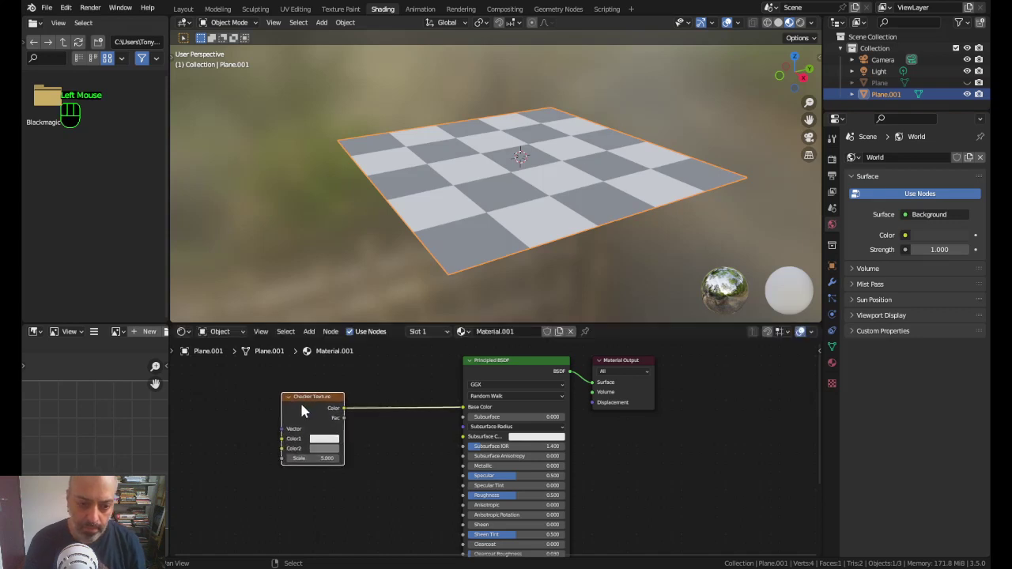
{"action": "left_click", "coordinate": [327, 456]}
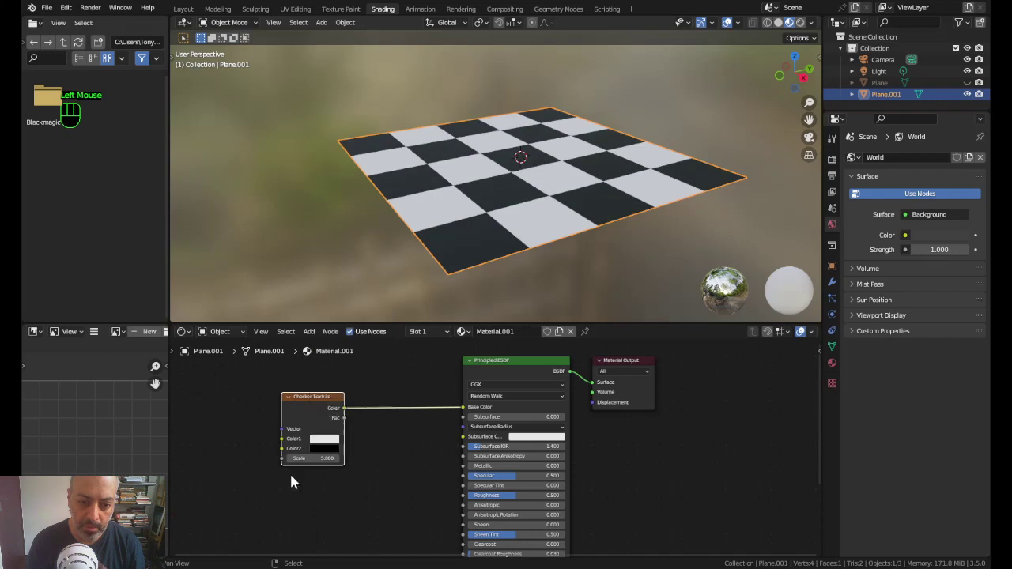
{"action": "left_click", "coordinate": [327, 444]}
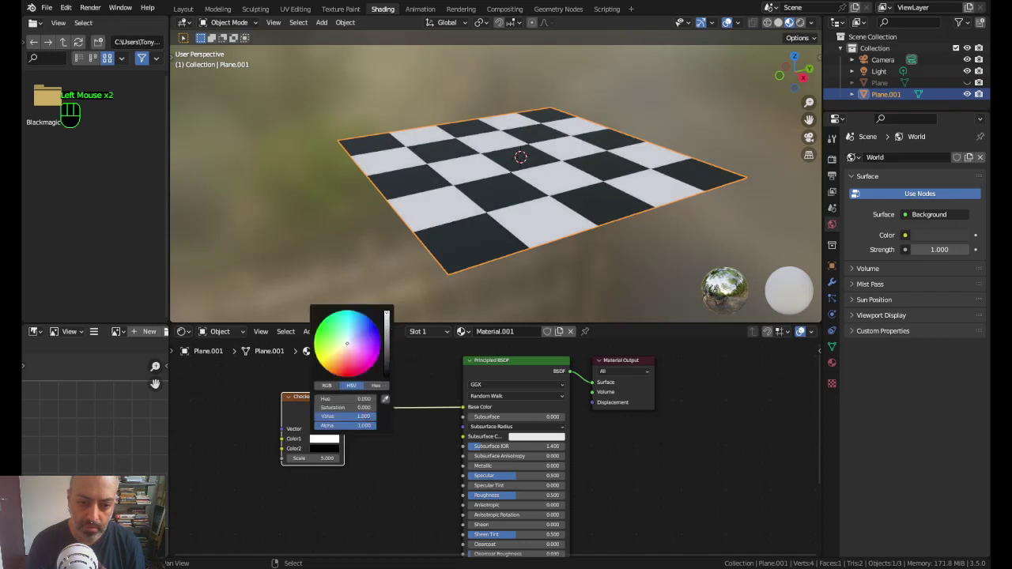
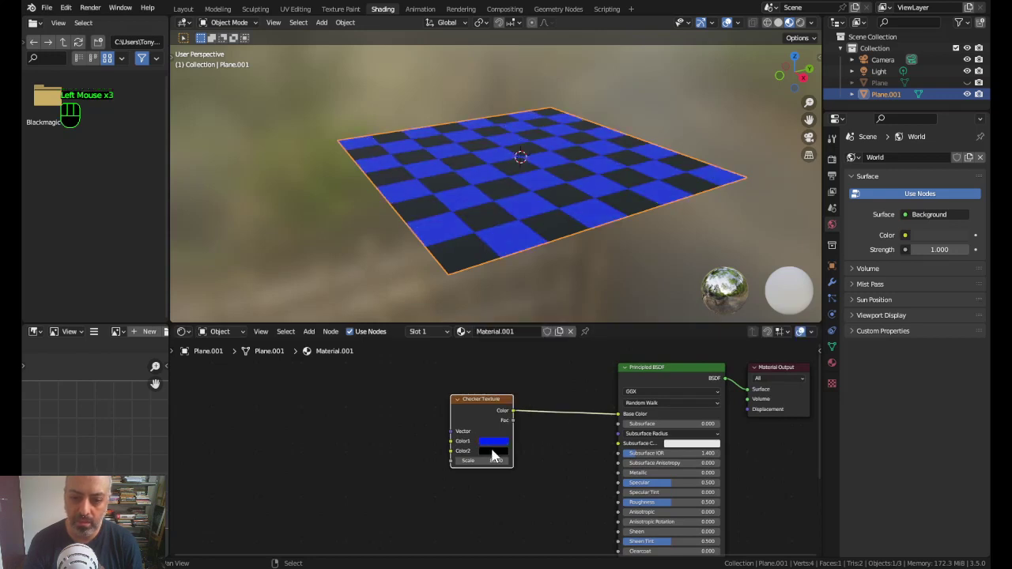
Step: Change the checker's second colour to orange for a blue-and-orange board
{"action": "left_click", "coordinate": [500, 455]}
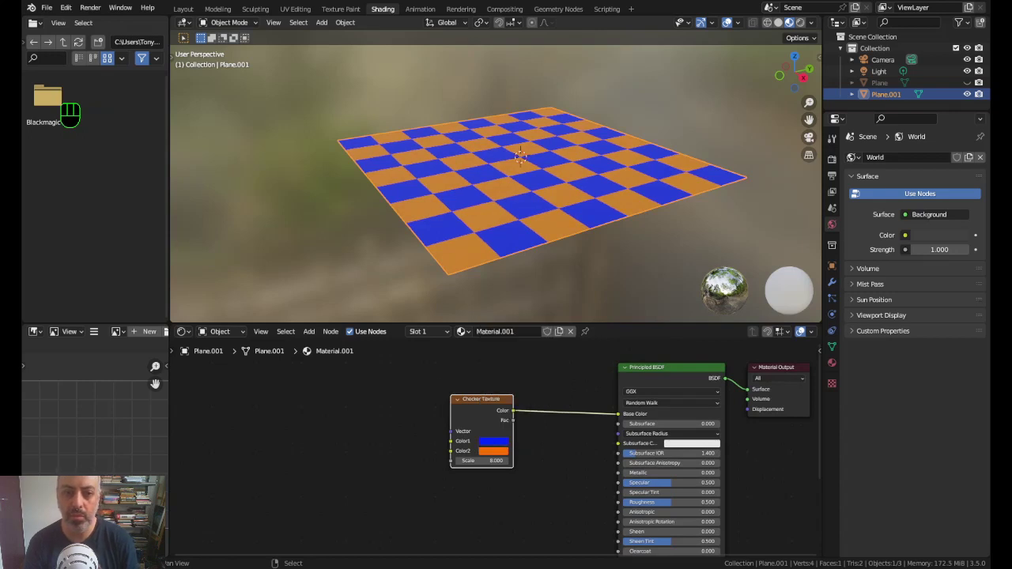
Step: Add a second empty Image Texture node below the first one
{"action": "key", "text": "shift+a"}
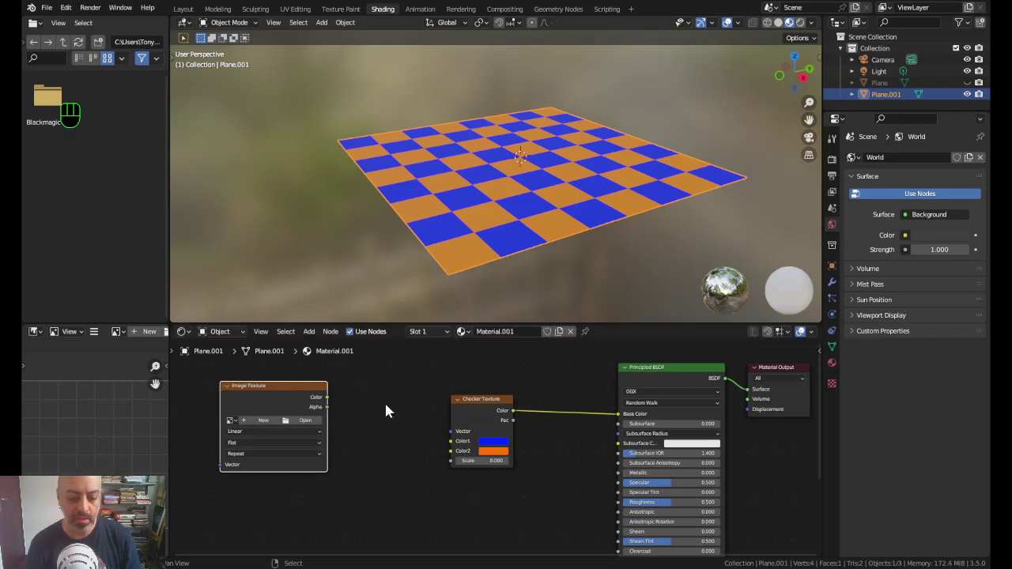
{"action": "key", "text": "shift+a"}
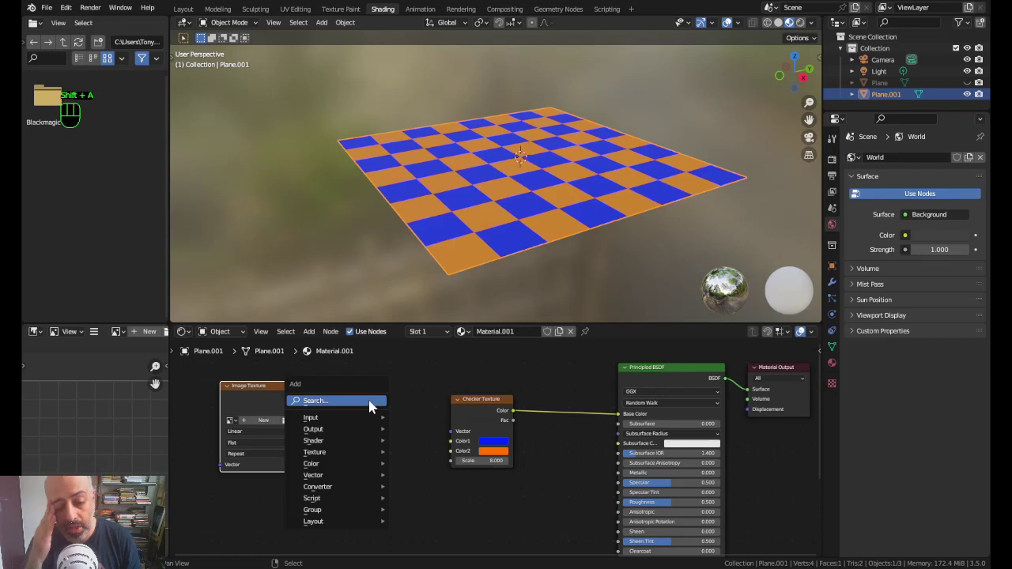
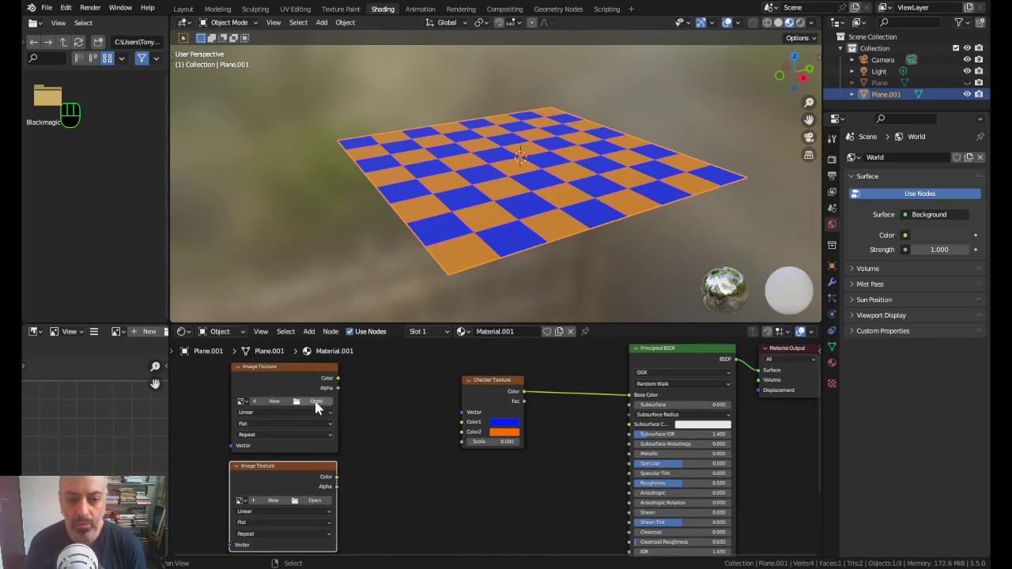
Step: Load the light wood image into the first Image Texture node
{"action": "left_click", "coordinate": [317, 404]}
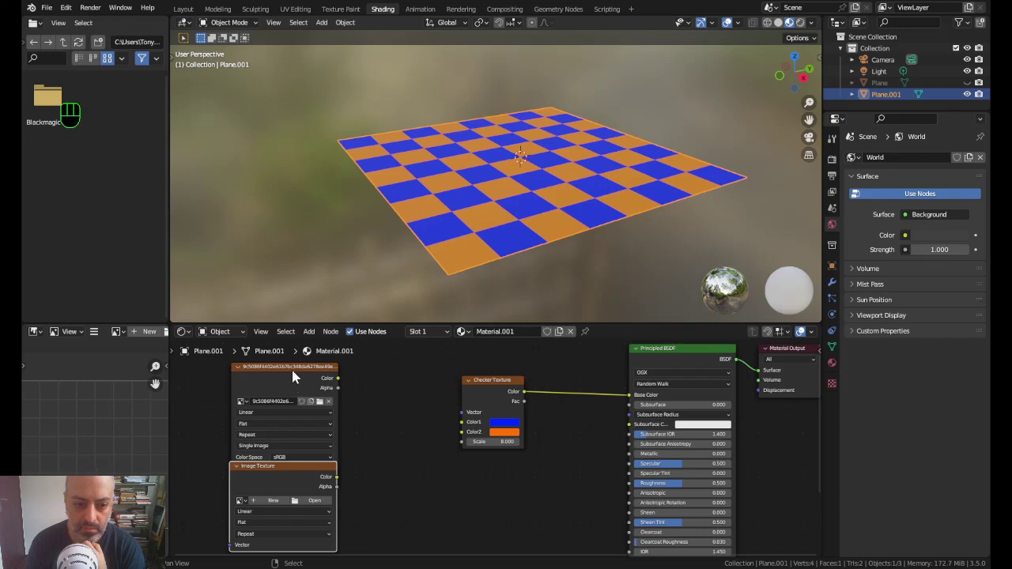
{"action": "left_click", "coordinate": [298, 451]}
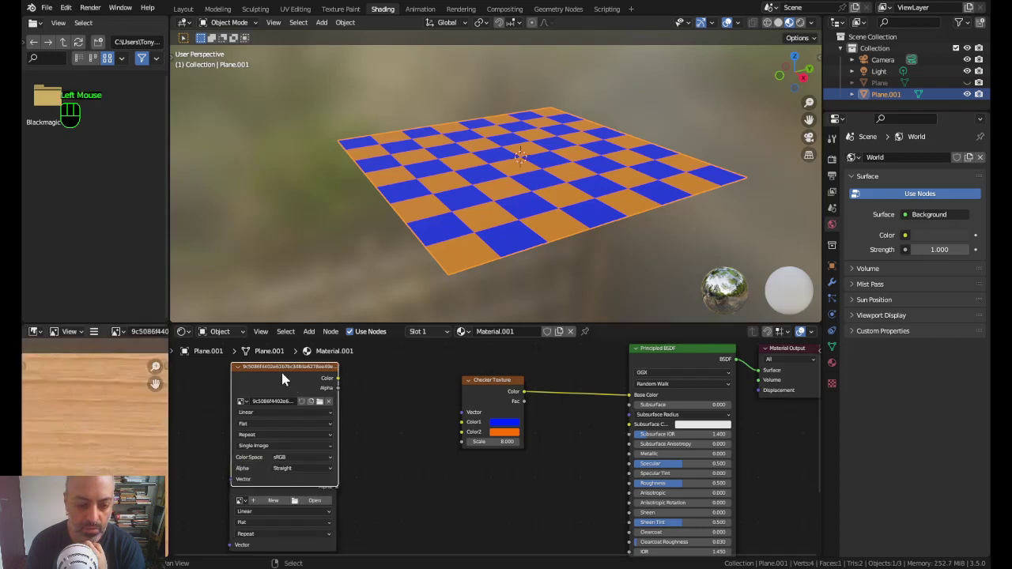
{"action": "left_click", "coordinate": [322, 548]}
{"action": "left_click_drag", "start_coordinate": [319, 506], "coordinate": [421, 488]}
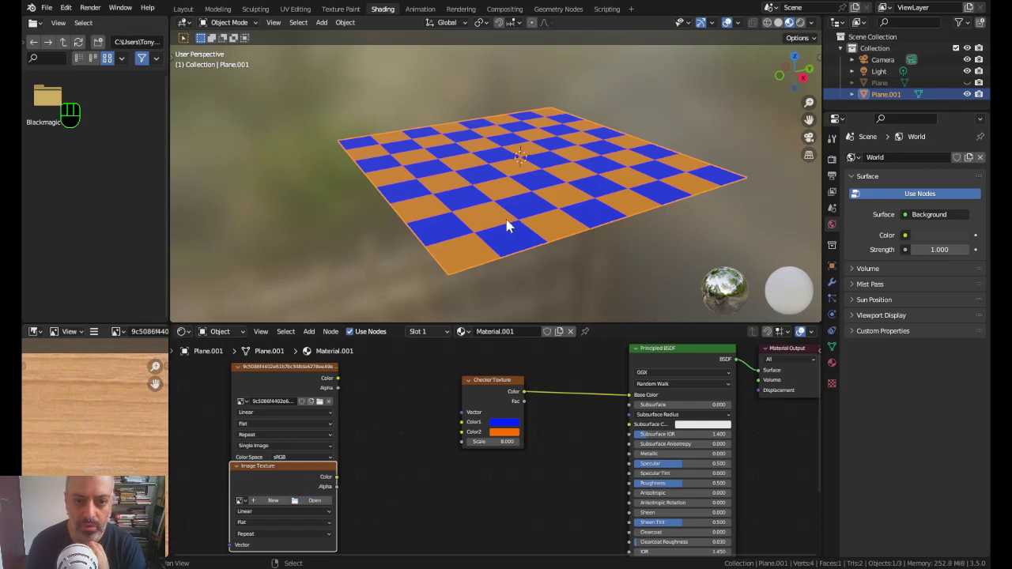
Step: Load the dark walnut wood image into the second Image Texture node
{"action": "left_click", "coordinate": [334, 437]}
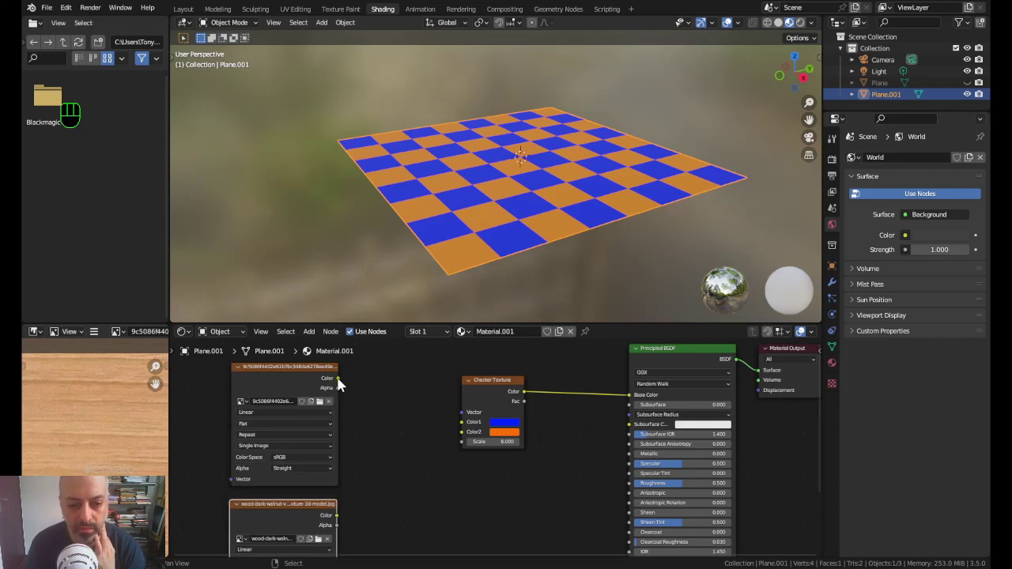
{"action": "left_click", "coordinate": [344, 383]}
Step: Link light wood to checker Color1 and dark walnut to Color2 for alternating wood squares
{"action": "left_click_drag", "start_coordinate": [346, 384], "coordinate": [463, 428]}
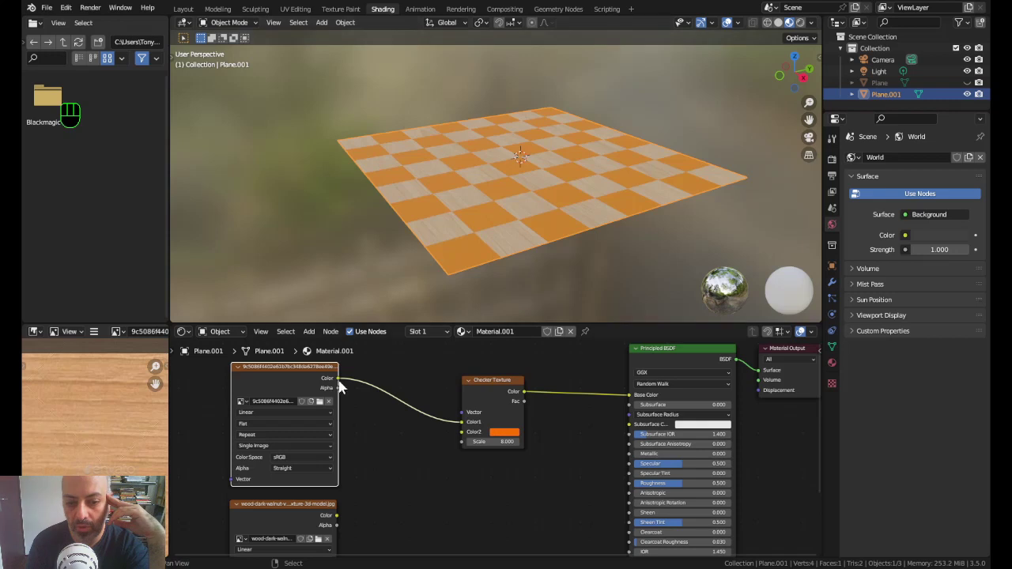
{"action": "left_click", "coordinate": [298, 376]}
{"action": "left_click_drag", "start_coordinate": [286, 375], "coordinate": [297, 377]}
{"action": "middle_click", "coordinate": [296, 472]}
{"action": "left_click_drag", "start_coordinate": [291, 476], "coordinate": [310, 475]}
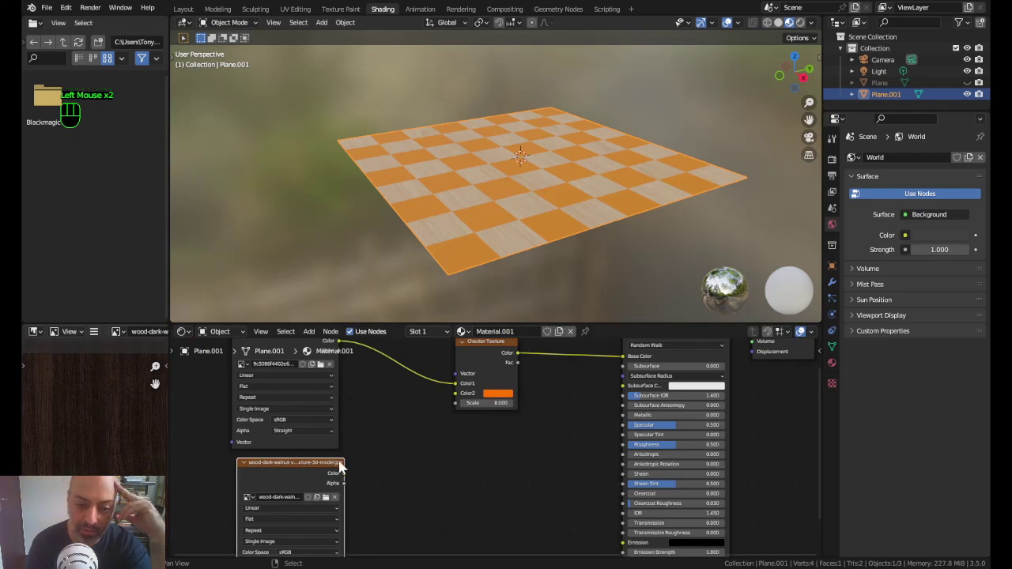
{"action": "left_click_drag", "start_coordinate": [350, 479], "coordinate": [481, 437]}
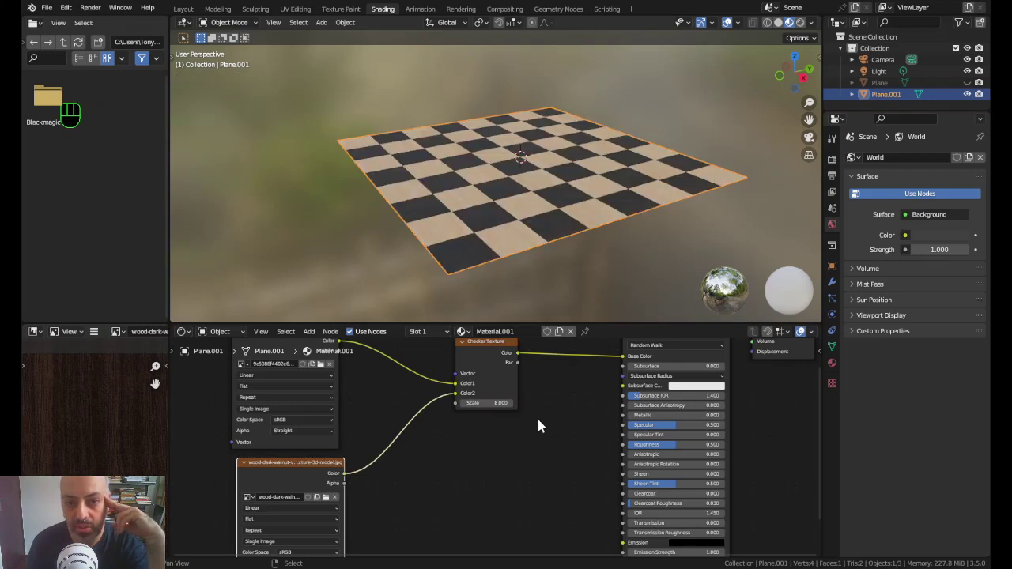
Step: View the wooden checkerboard in Material Preview shading and nudge the checker scale up
{"action": "scroll", "scroll_direction": "up", "scroll_amount": 3}
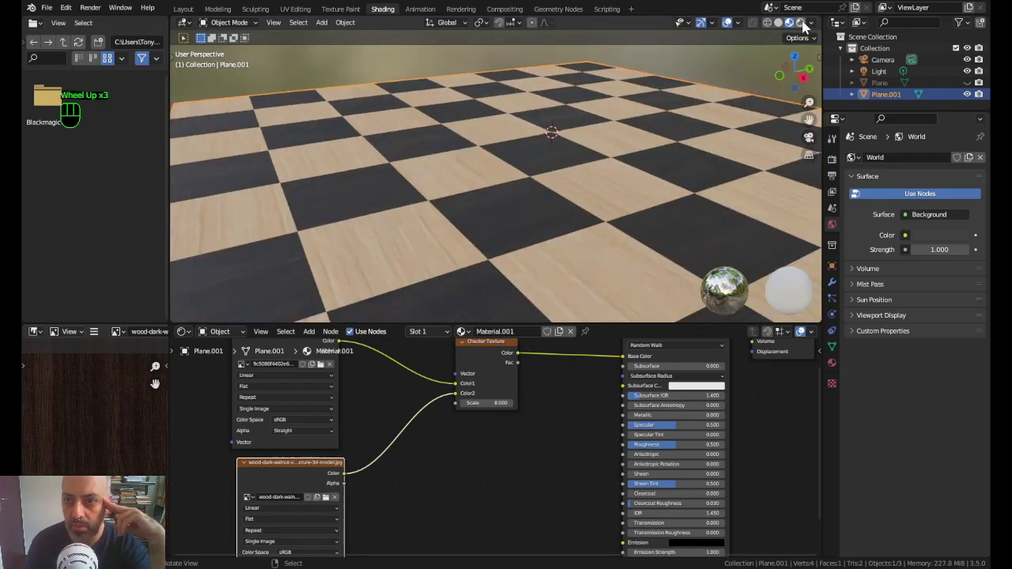
{"action": "left_click", "coordinate": [808, 26]}
{"action": "scroll", "scroll_direction": "up", "scroll_amount": 3}
{"action": "scroll", "scroll_direction": "down", "scroll_amount": 3}
{"action": "scroll", "scroll_direction": "down", "scroll_amount": 3}
{"action": "key", "text": "Tab"}
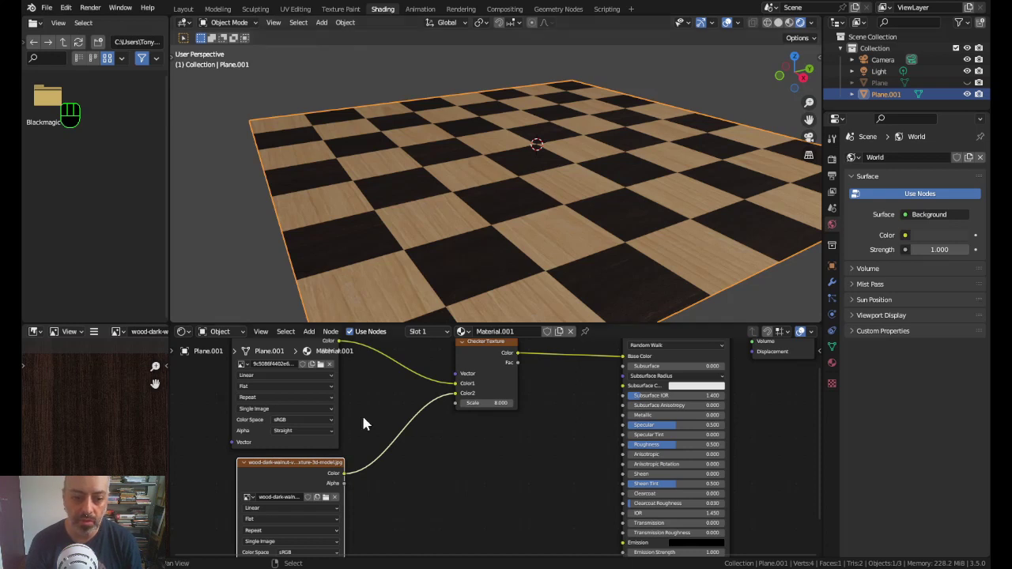
{"action": "scroll", "scroll_direction": "down", "scroll_amount": 3}
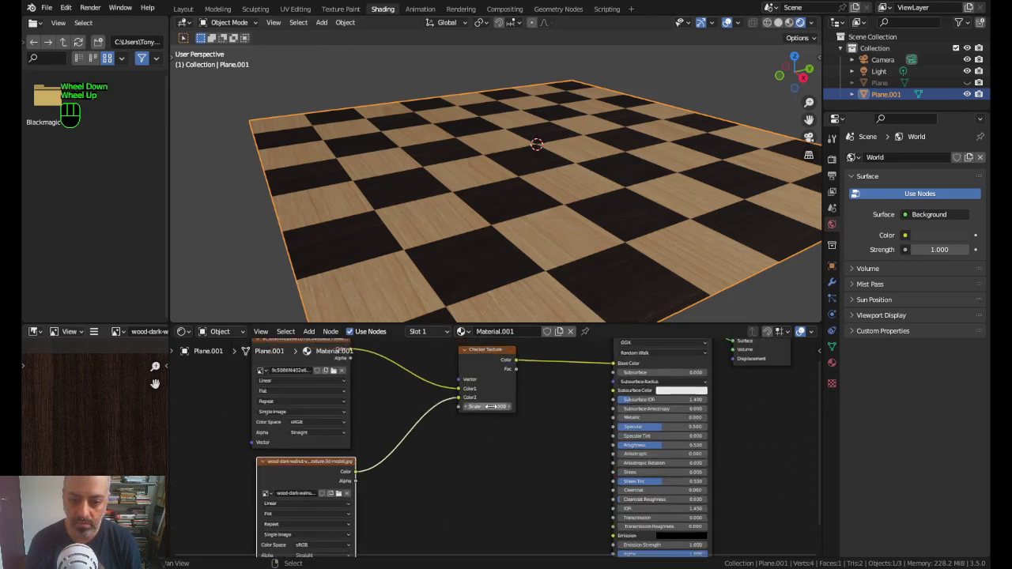
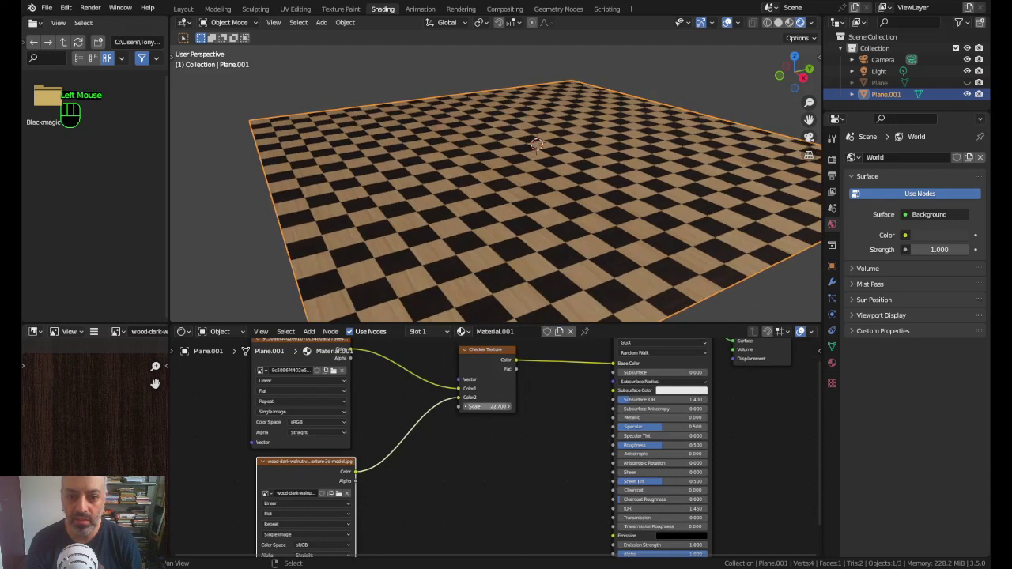
Step: Settle the checker scale at 8 and reframe the whole board in the viewport
{"action": "key", "text": "ctrl+z"}
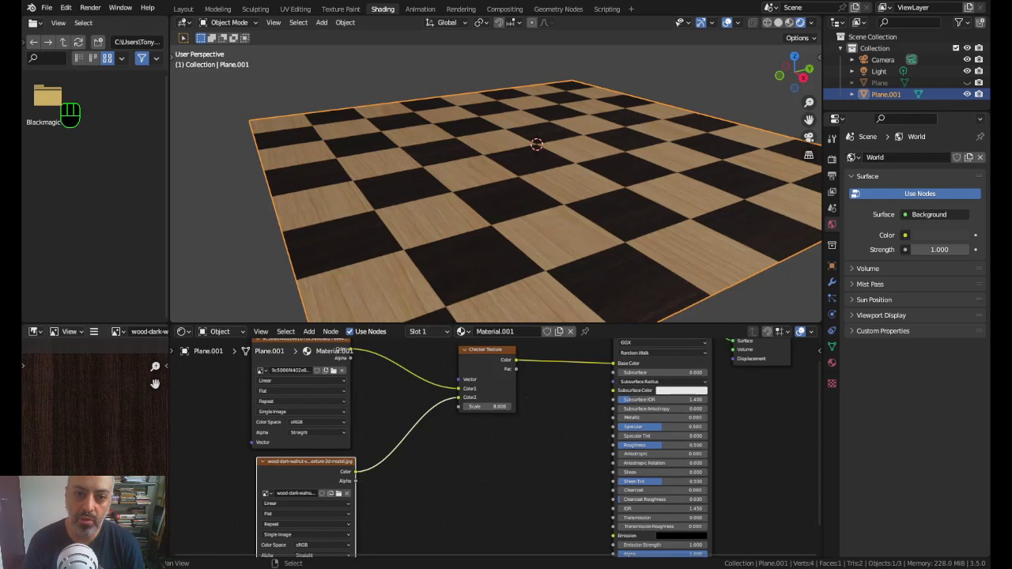
{"action": "scroll", "scroll_direction": "down", "scroll_amount": 3}
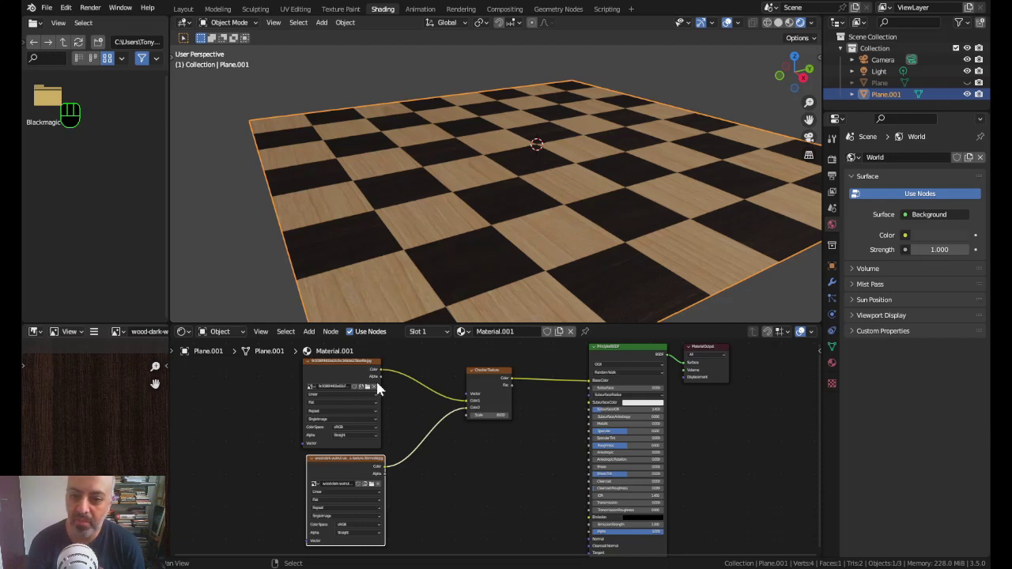
{"action": "scroll", "scroll_direction": "down", "scroll_amount": 3}
{"action": "left_click_drag", "start_coordinate": [539, 219], "coordinate": [526, 200]}
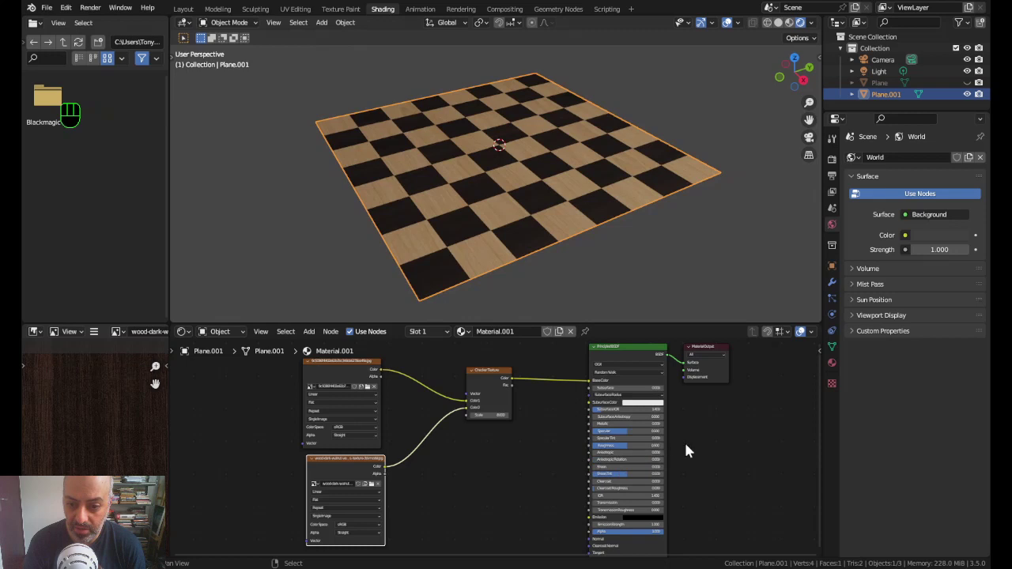
Step: Zoom and orbit around the board before bringing up the render settings
{"action": "scroll", "scroll_direction": "up", "scroll_amount": 3}
{"action": "middle_click", "coordinate": [697, 443]}
{"action": "scroll", "scroll_direction": "up", "scroll_amount": 3}
{"action": "left_click_drag", "start_coordinate": [588, 434], "coordinate": [610, 434]}
{"action": "middle_click", "coordinate": [886, 164]}
Step: Switch to Cycles with 16 viewport and 128 render samples and move the light above the board
{"action": "left_click_drag", "start_coordinate": [922, 158], "coordinate": [801, 208]}
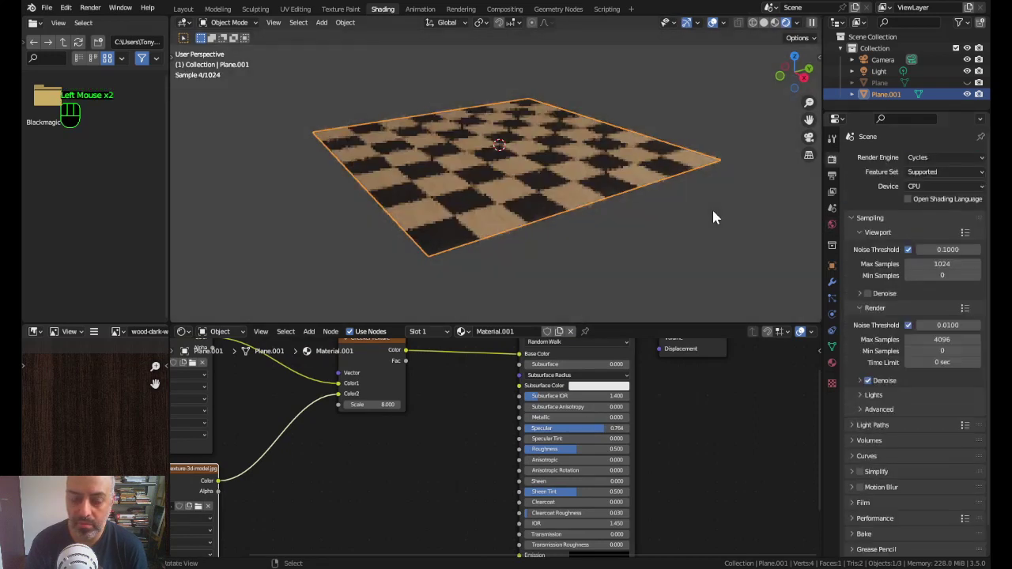
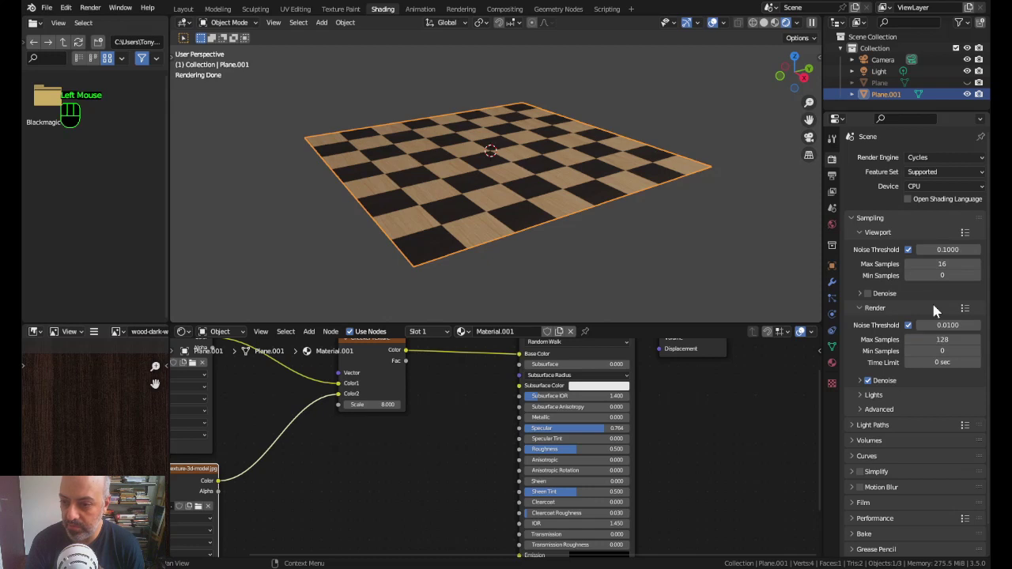
{"action": "key", "text": "KP_7"}
{"action": "right_click", "coordinate": [728, 151]}
{"action": "scroll", "scroll_direction": "down", "scroll_amount": 3}
{"action": "key", "text": "g"}
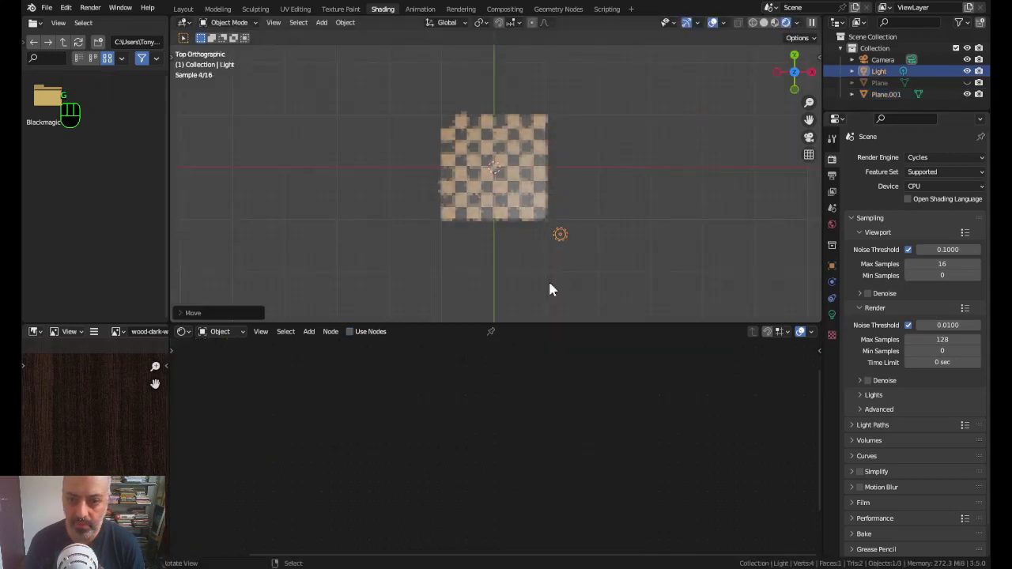
{"action": "left_click_drag", "start_coordinate": [577, 250], "coordinate": [552, 193]}
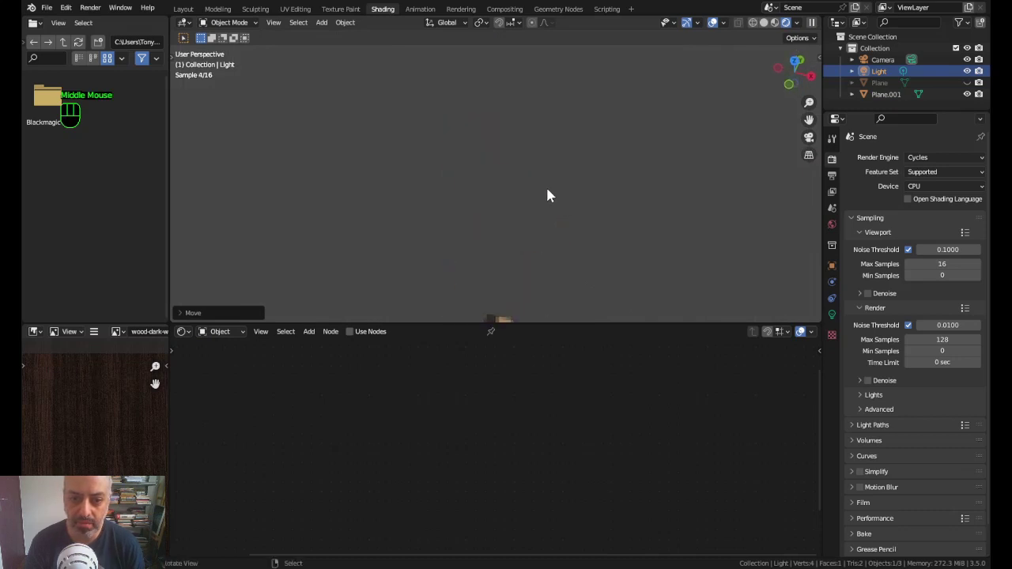
Step: Add a cylinder mesh to the scene via Shift+A > Mesh > Cylinder
{"action": "key", "text": "KP_0"}
{"action": "scroll", "scroll_direction": "up", "scroll_amount": 3}
{"action": "scroll", "scroll_direction": "down", "scroll_amount": 3}
Step: Scale the new cylinder down to a small playing-piece size
{"action": "key", "text": "shift+a"}
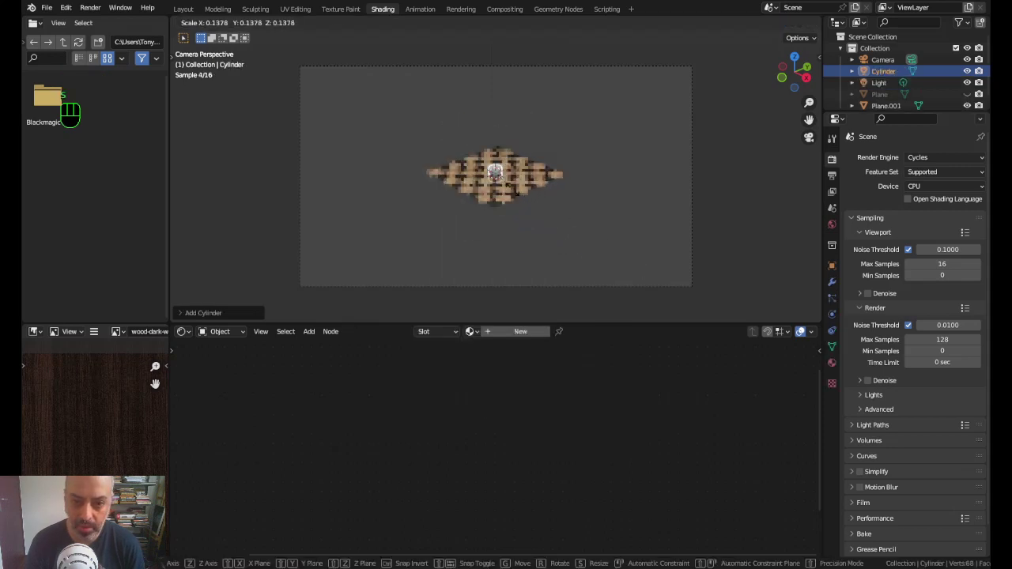
{"action": "key", "text": "KP_1"}
{"action": "scroll", "scroll_direction": "up", "scroll_amount": 3}
{"action": "middle_click", "coordinate": [575, 263]}
{"action": "scroll", "scroll_direction": "up", "scroll_amount": 3}
{"action": "key", "text": "g"}
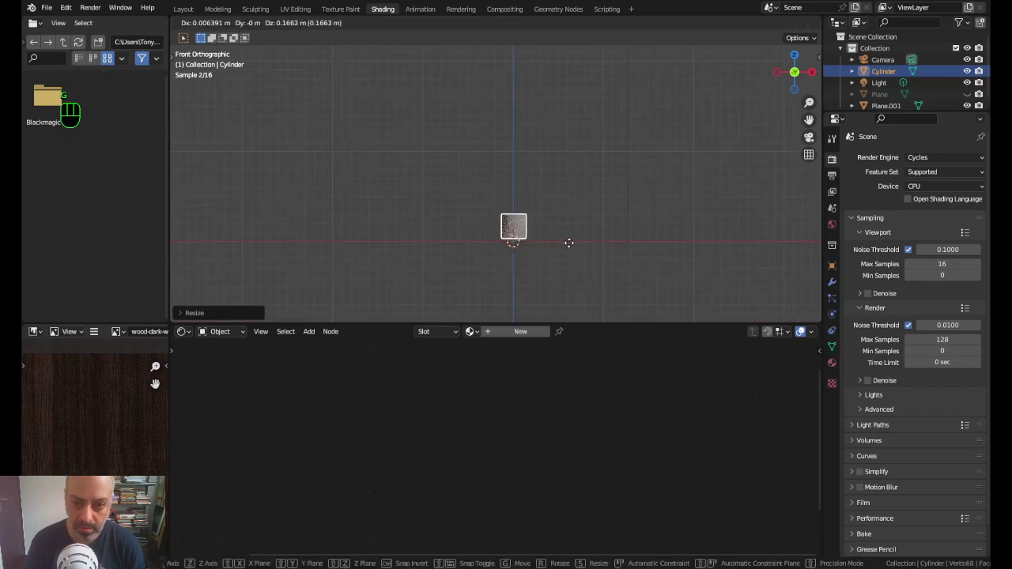
{"action": "key", "text": "KP_0"}
Step: Move the small cylinder onto a corner square of the board
{"action": "scroll", "scroll_direction": "up", "scroll_amount": 3}
{"action": "middle_click", "coordinate": [552, 177]}
{"action": "key", "text": "g"}
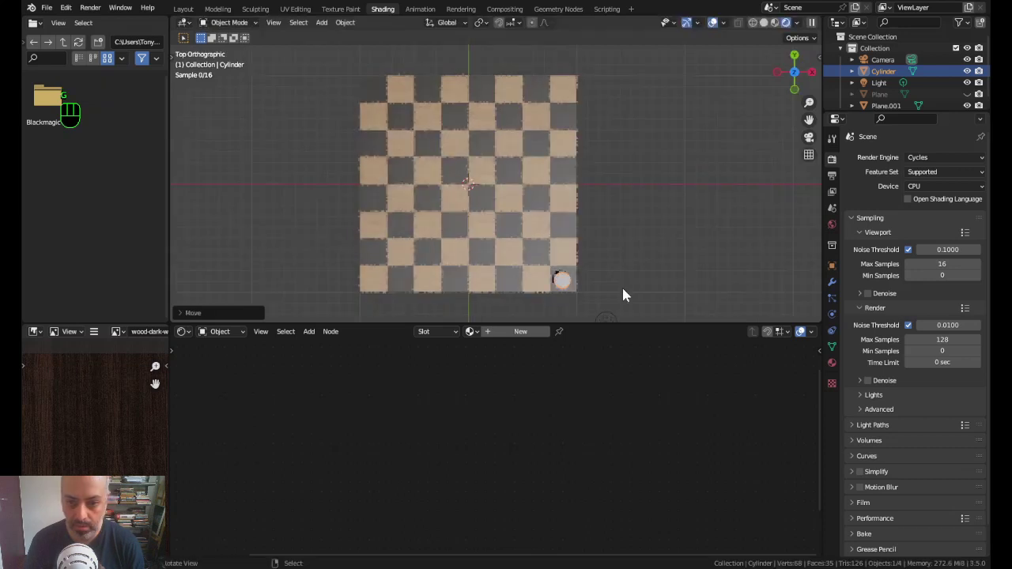
{"action": "left_click", "coordinate": [887, 189]}
Step: Add Array modifiers Count 8 at X offset -1.71 and Count 2 at Y offset 1.7 for two rows of pieces
{"action": "left_click_drag", "start_coordinate": [892, 163], "coordinate": [780, 193]}
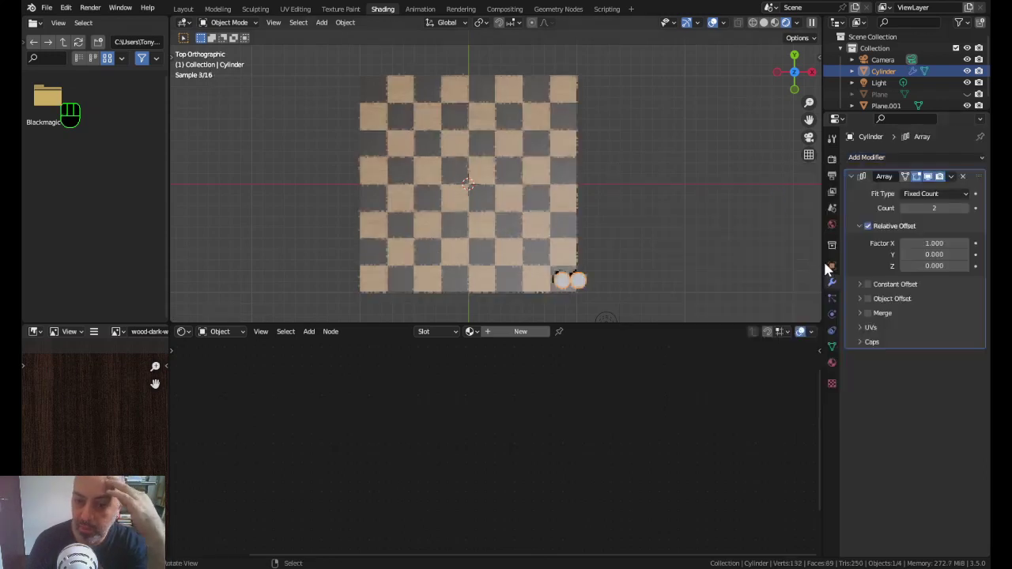
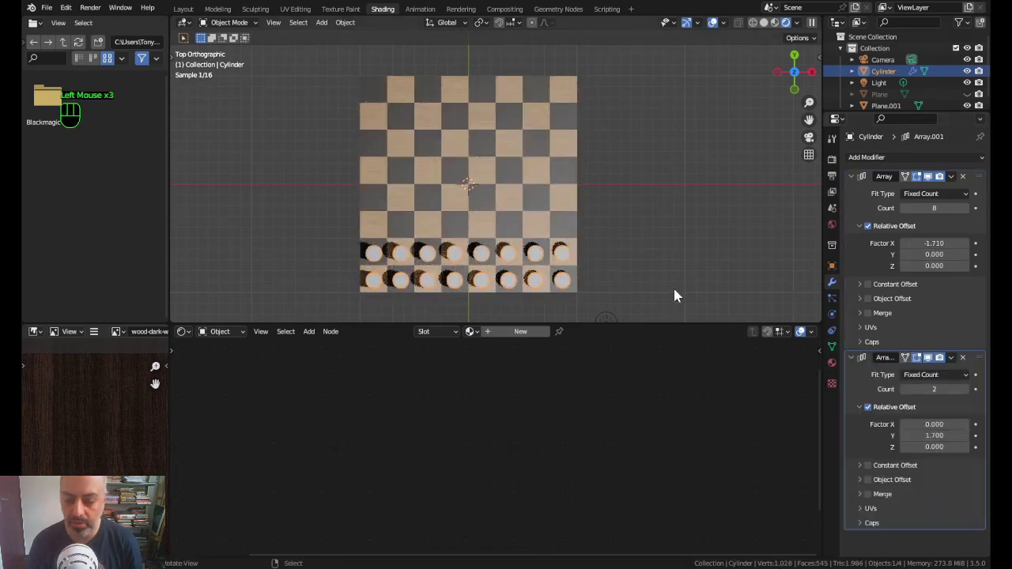
{"action": "key", "text": "KP_0"}
{"action": "key", "text": "g"}
{"action": "middle_click", "coordinate": [837, 383]}
Step: Create a new material for the pieces with a red Base Color, then select the board plane
{"action": "left_click", "coordinate": [838, 370]}
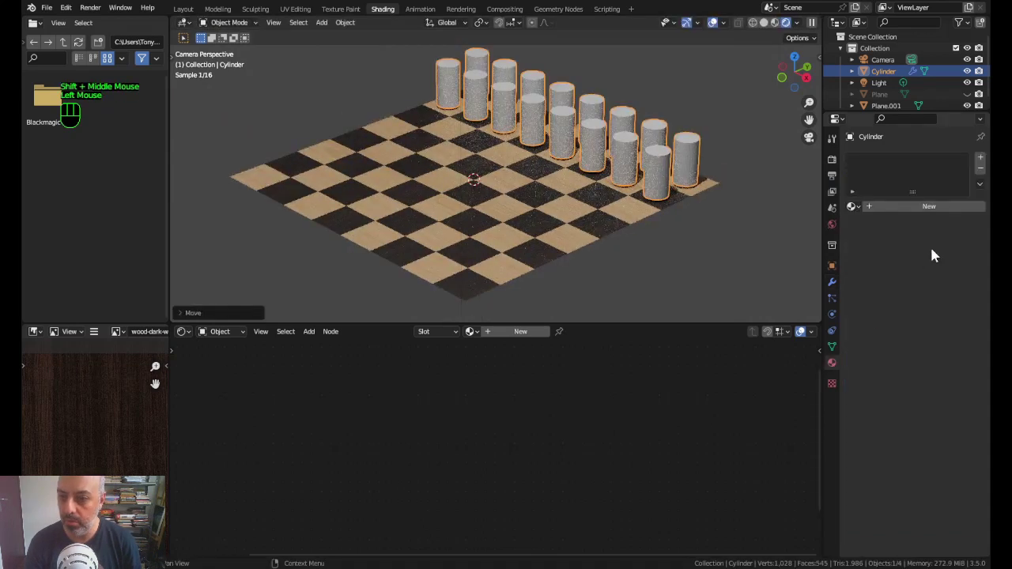
{"action": "left_click", "coordinate": [906, 210]}
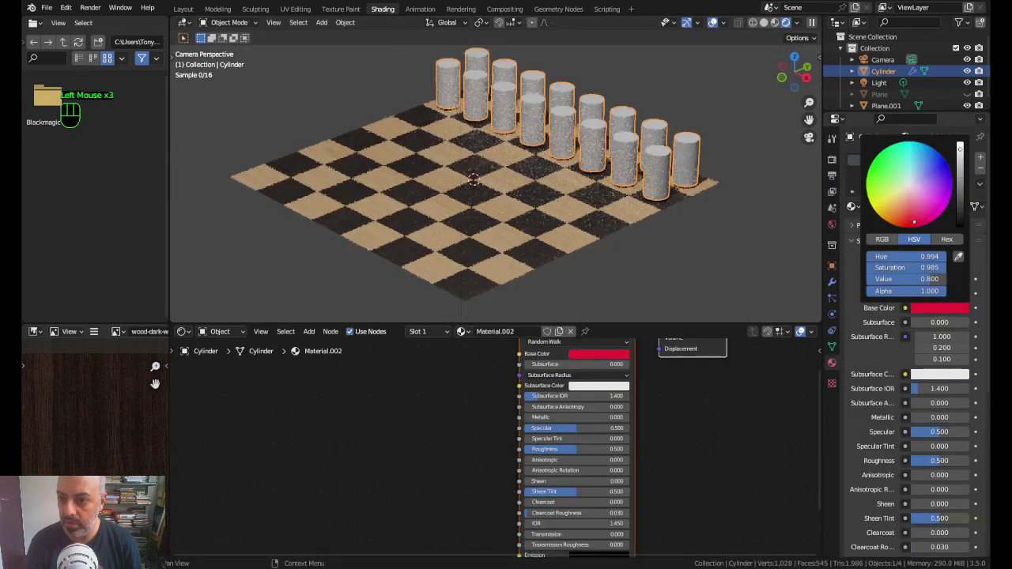
{"action": "middle_click", "coordinate": [655, 250]}
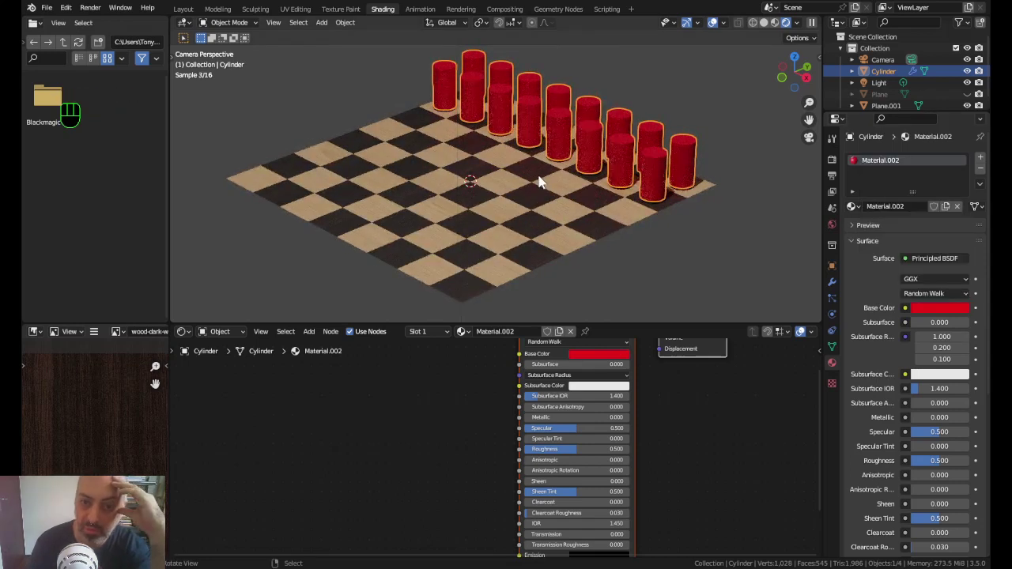
{"action": "left_click", "coordinate": [544, 205]}
{"action": "right_click", "coordinate": [620, 384]}
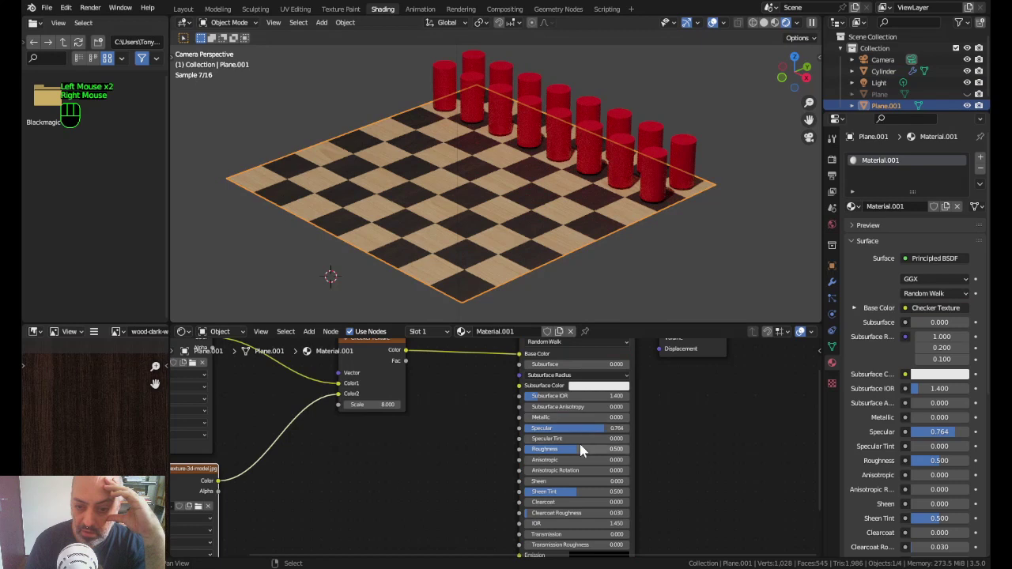
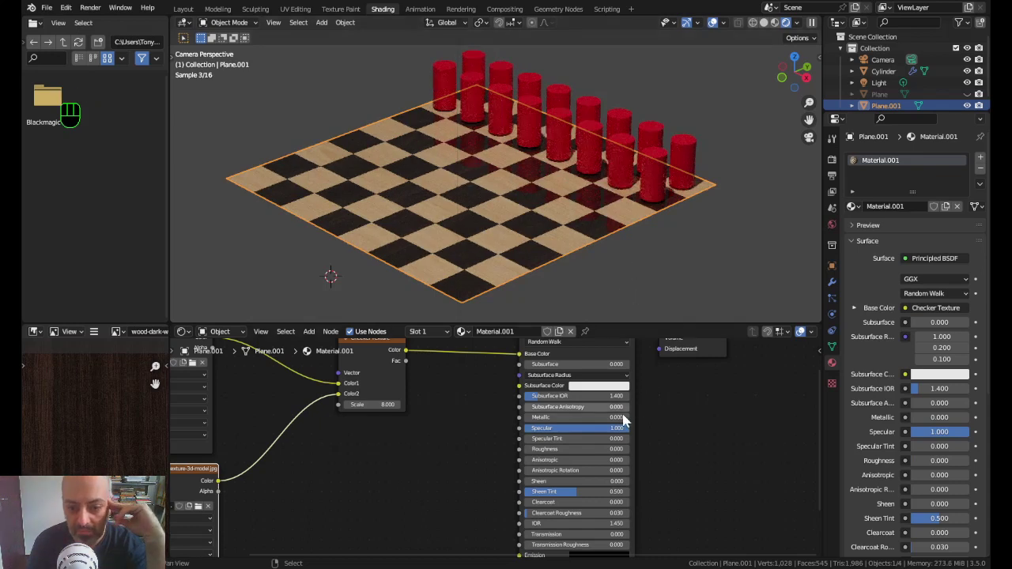
Step: Set the board's Principled BSDF to specular 0.9, roughness 0.1 and sheen 0.718
{"action": "left_click_drag", "start_coordinate": [598, 431], "coordinate": [594, 431]}
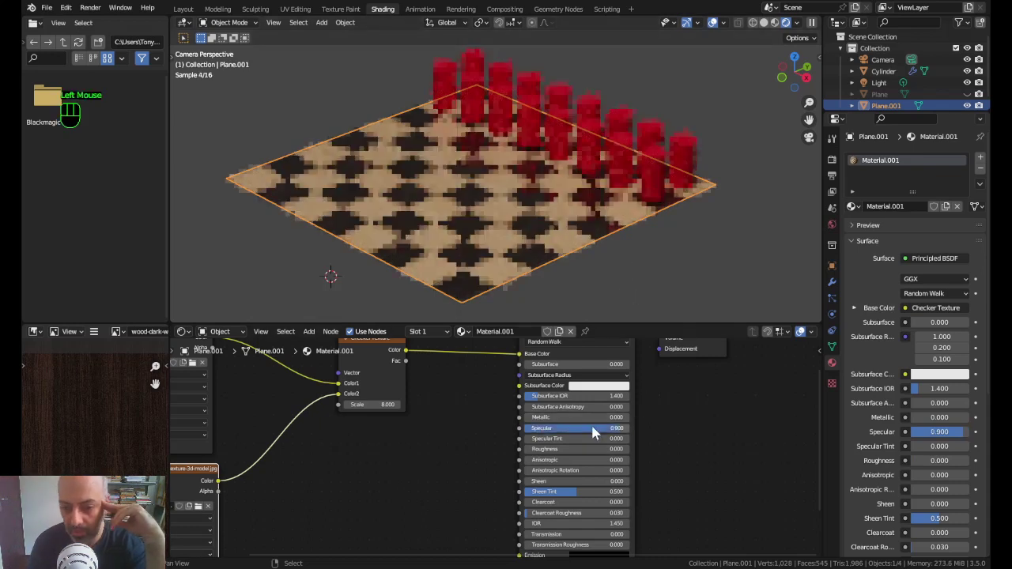
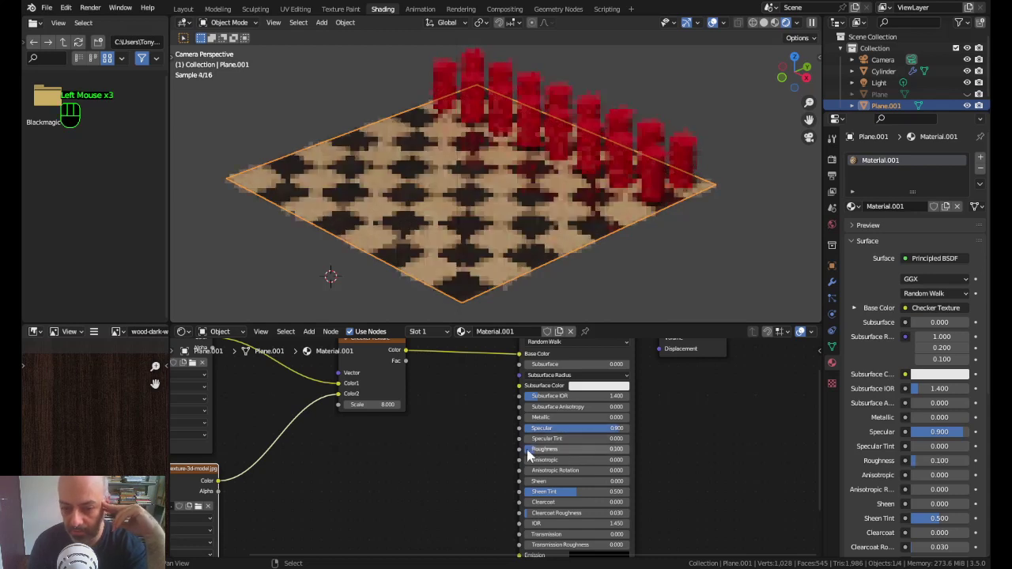
{"action": "left_click_drag", "start_coordinate": [581, 485], "coordinate": [606, 485]}
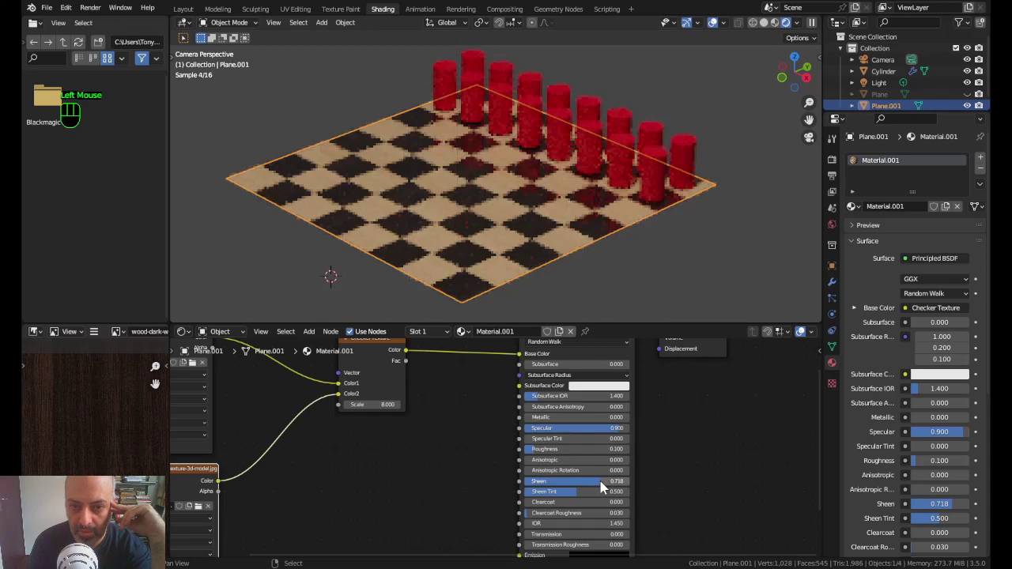
{"action": "middle_click", "coordinate": [672, 264]}
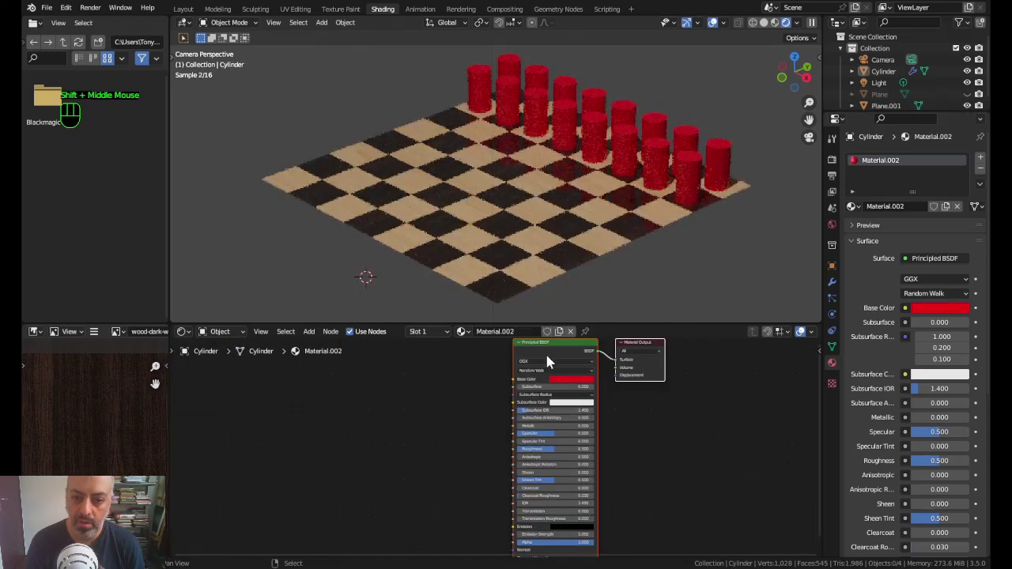
{"action": "left_click_drag", "start_coordinate": [529, 266], "coordinate": [553, 392]}
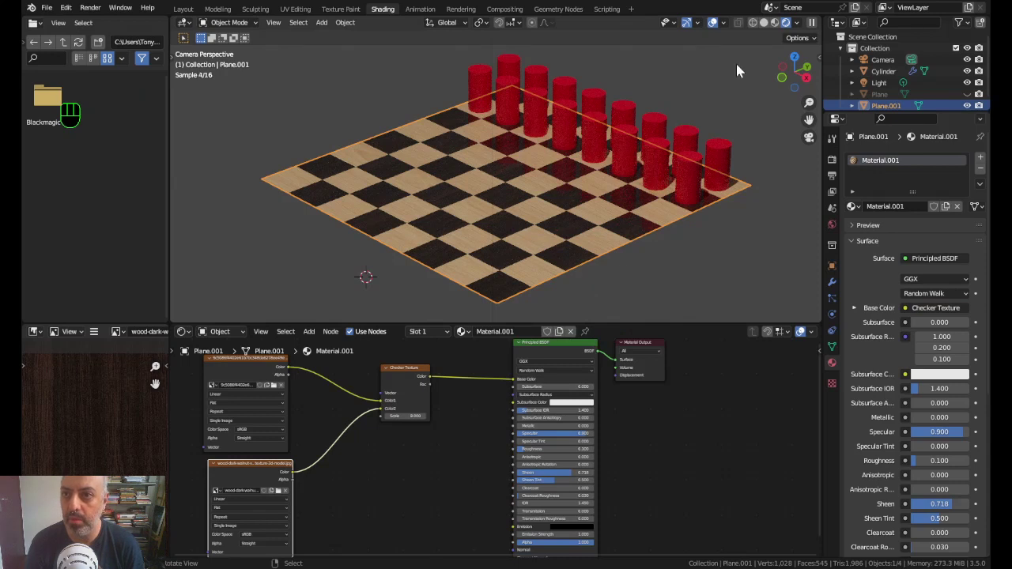
Step: Orbit and zoom down to a low close-up showing the red pieces reflected in the board
{"action": "scroll", "scroll_direction": "up", "scroll_amount": 3}
{"action": "scroll", "scroll_direction": "up", "scroll_amount": 3}
{"action": "left_click_drag", "start_coordinate": [529, 267], "coordinate": [505, 197]}
{"action": "scroll", "scroll_direction": "up", "scroll_amount": 3}
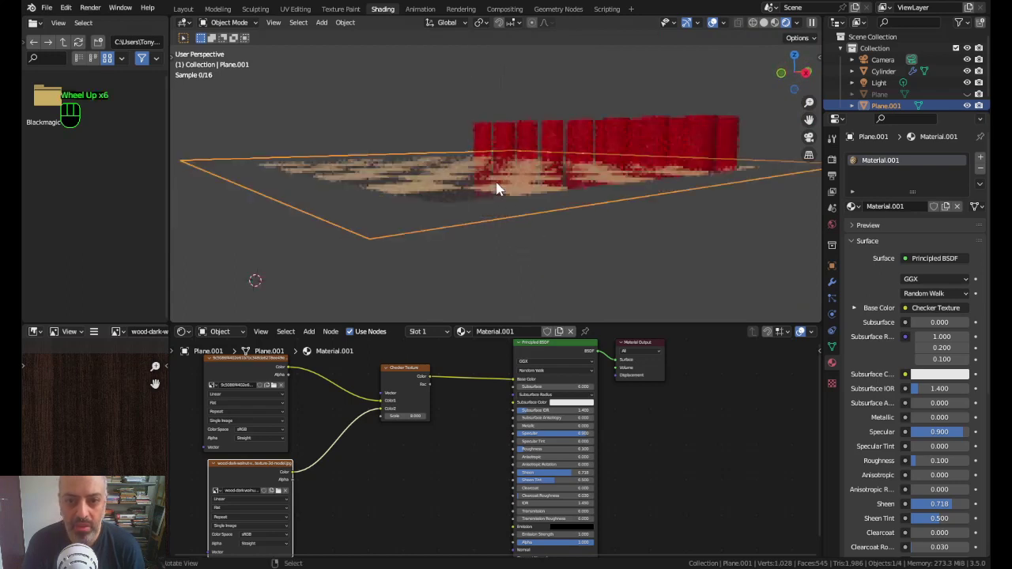
{"action": "scroll", "scroll_direction": "up", "scroll_amount": 3}
{"action": "left_click_drag", "start_coordinate": [517, 217], "coordinate": [567, 196]}
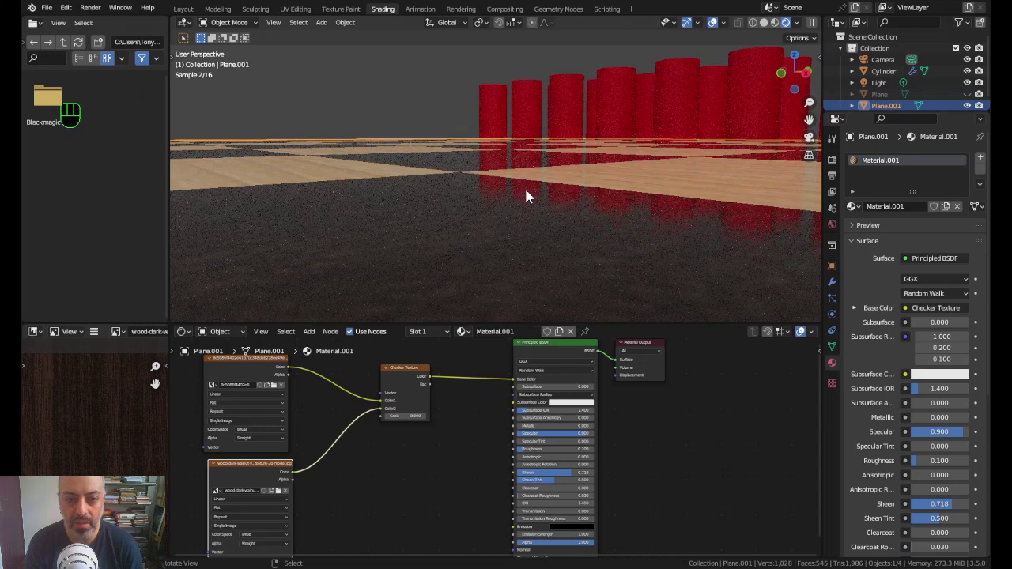
{"action": "middle_click", "coordinate": [499, 351]}
{"action": "scroll", "scroll_direction": "down", "scroll_amount": 3}
Step: Select the light wood Image Texture node and rearrange it in the Shader Editor
{"action": "left_click", "coordinate": [344, 383]}
{"action": "left_click_drag", "start_coordinate": [344, 383], "coordinate": [313, 442]}
{"action": "double_click", "coordinate": [350, 466]}
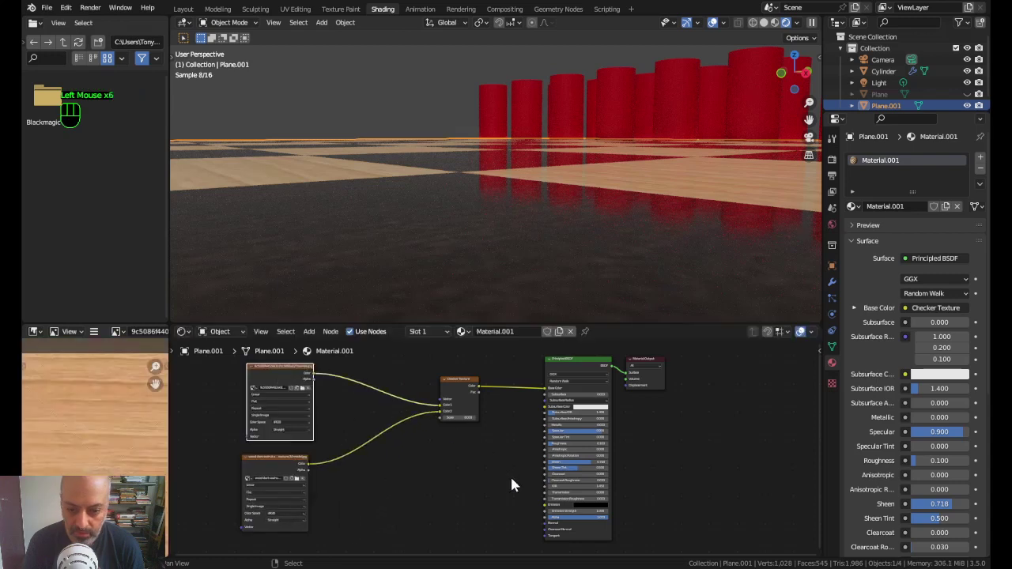
Step: Add a Bump node to the board material and place it near the Principled BSDF
{"action": "middle_click", "coordinate": [516, 483]}
{"action": "key", "text": "shift+a"}
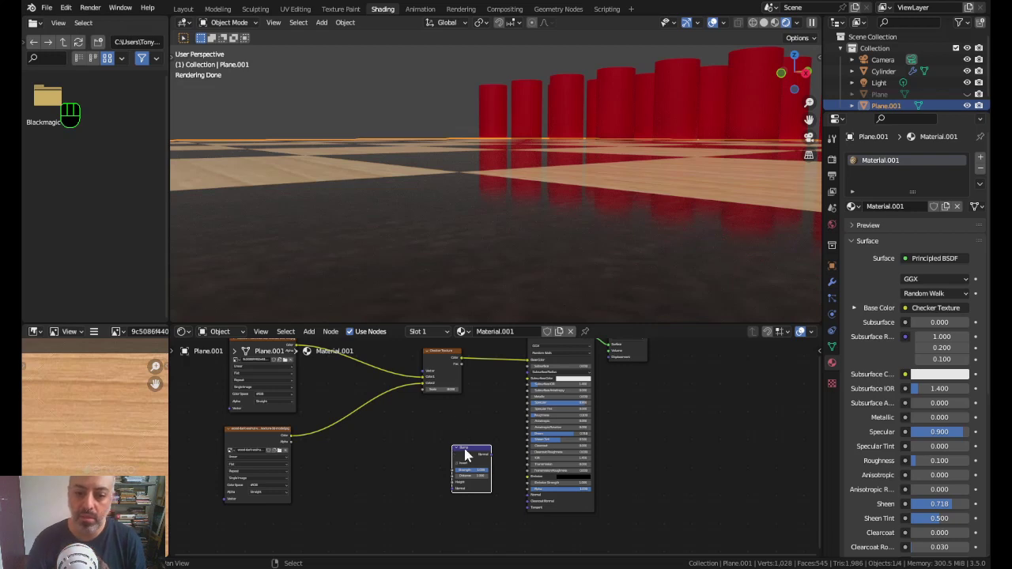
{"action": "left_click_drag", "start_coordinate": [472, 455], "coordinate": [481, 451]}
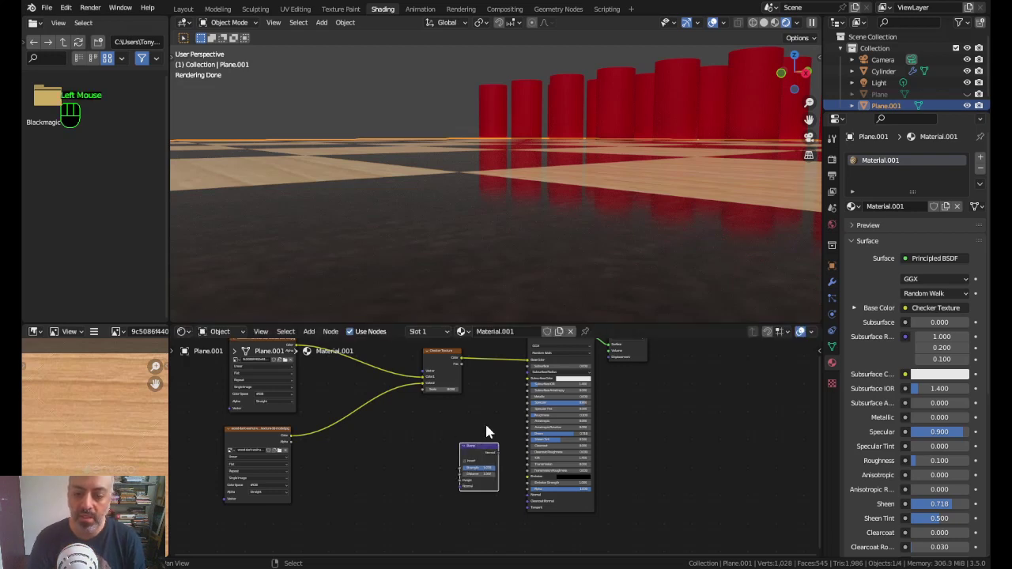
{"action": "scroll", "scroll_direction": "up", "scroll_amount": 3}
{"action": "middle_click", "coordinate": [495, 416]}
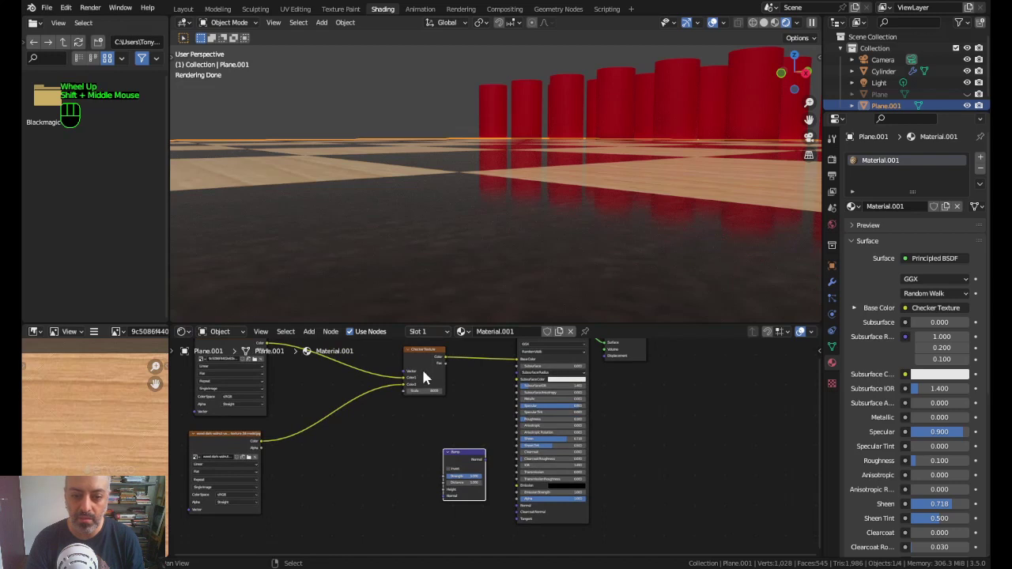
{"action": "left_click", "coordinate": [429, 356]}
{"action": "left_click_drag", "start_coordinate": [427, 359], "coordinate": [393, 374]}
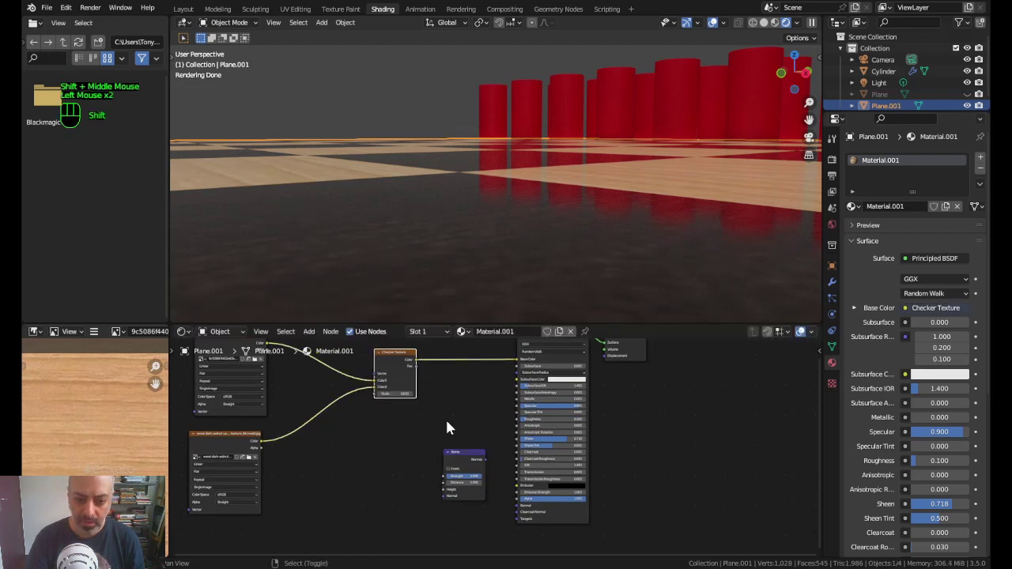
Step: Set the Bump node beside the shader and wire its Normal output into the Principled BSDF Normal input
{"action": "middle_click", "coordinate": [449, 425]}
{"action": "left_click", "coordinate": [470, 451]}
{"action": "left_click_drag", "start_coordinate": [473, 452], "coordinate": [460, 450]}
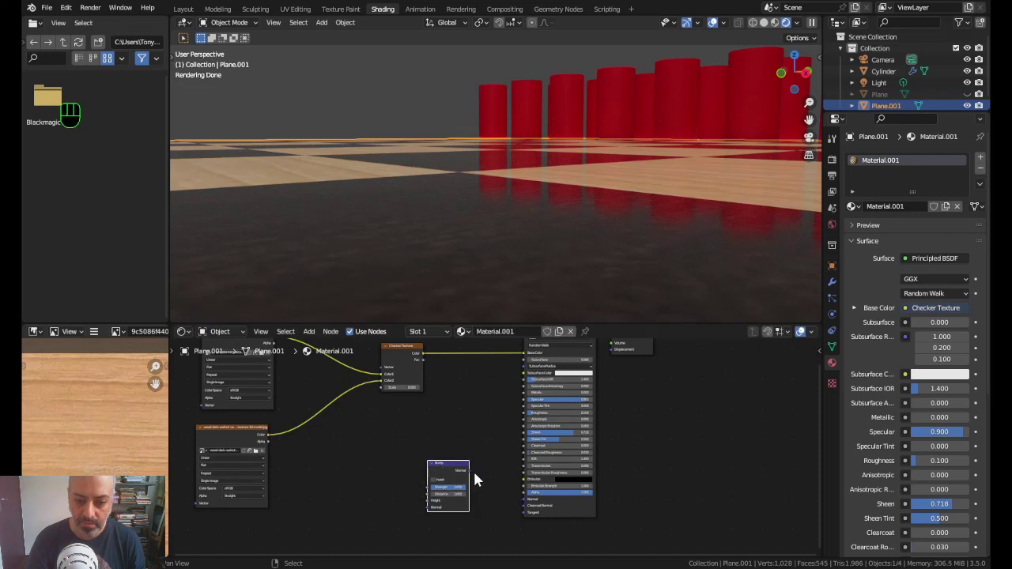
{"action": "left_click", "coordinate": [450, 468]}
{"action": "left_click_drag", "start_coordinate": [451, 471], "coordinate": [454, 467]}
{"action": "scroll", "scroll_direction": "up", "scroll_amount": 3}
{"action": "left_click_drag", "start_coordinate": [440, 471], "coordinate": [439, 470]}
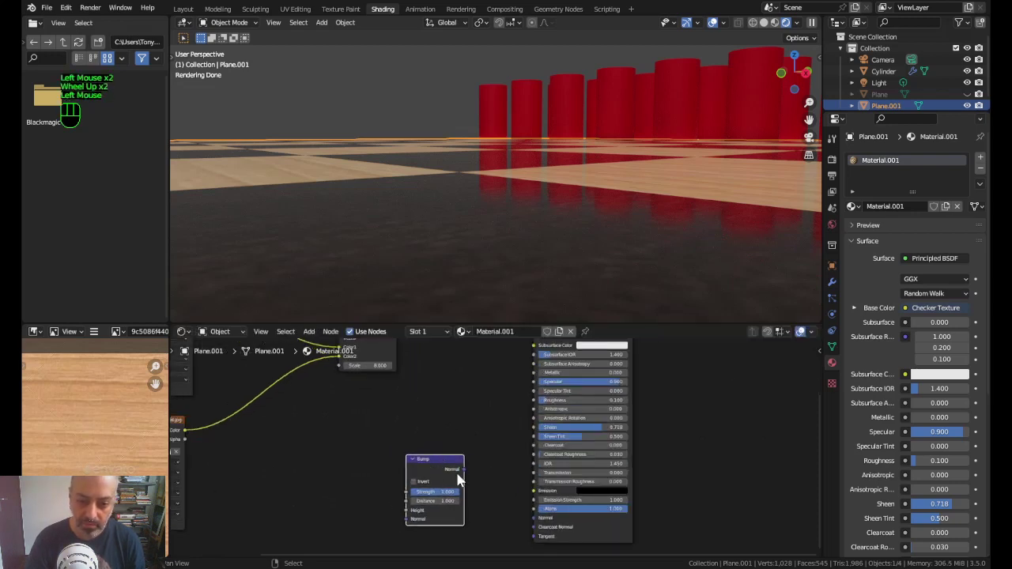
{"action": "left_click_drag", "start_coordinate": [469, 474], "coordinate": [466, 469]}
{"action": "left_click_drag", "start_coordinate": [468, 473], "coordinate": [534, 524]}
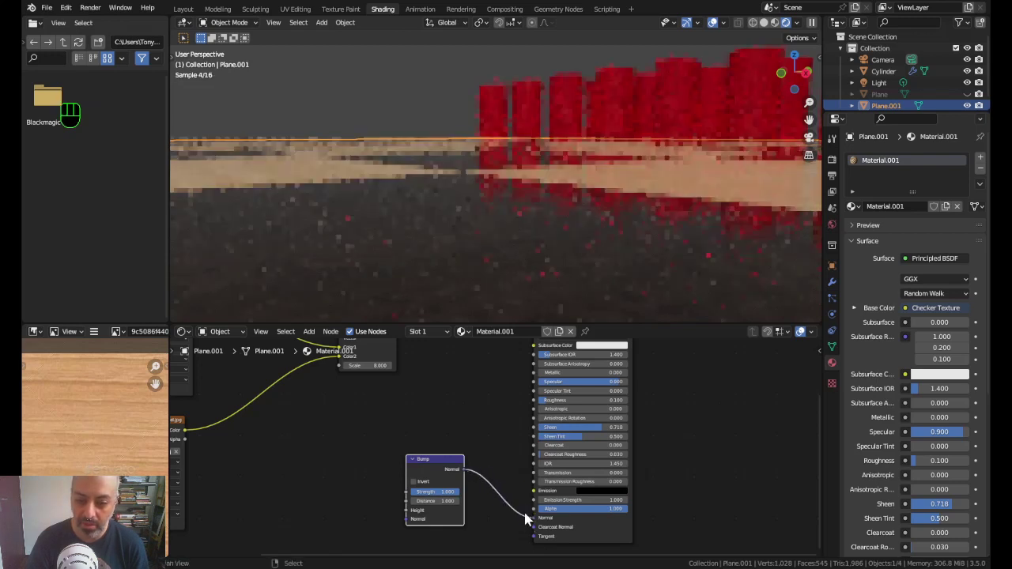
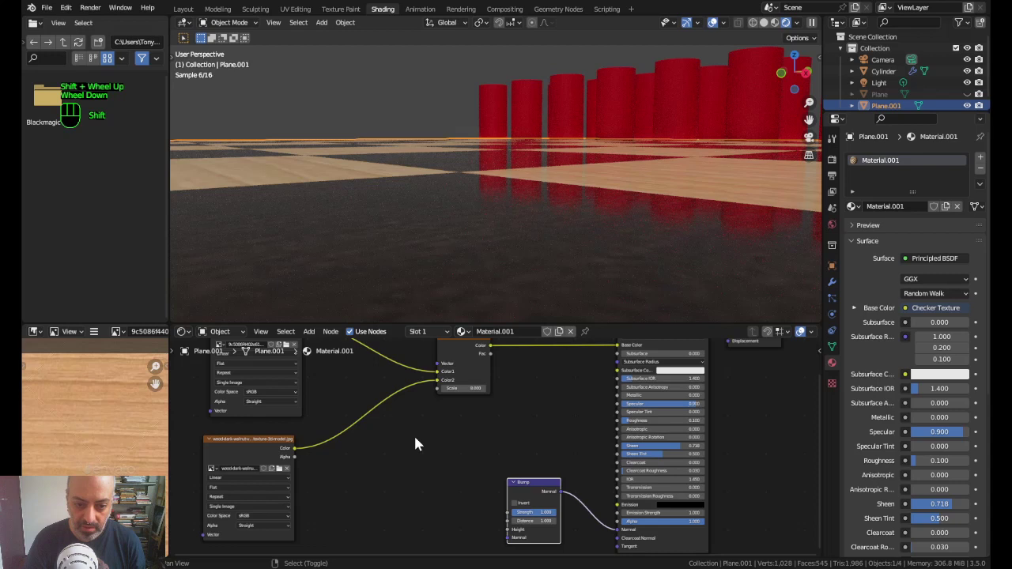
Step: Add a Noise Texture node and connect its Fac output to the Bump Height input
{"action": "key", "text": "shift+a"}
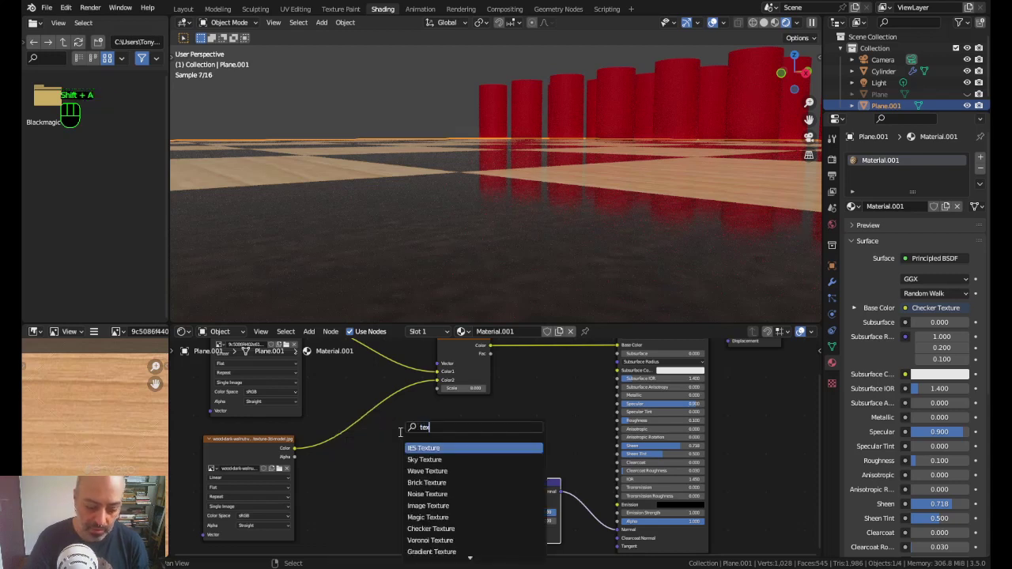
{"action": "key", "text": "Down"}
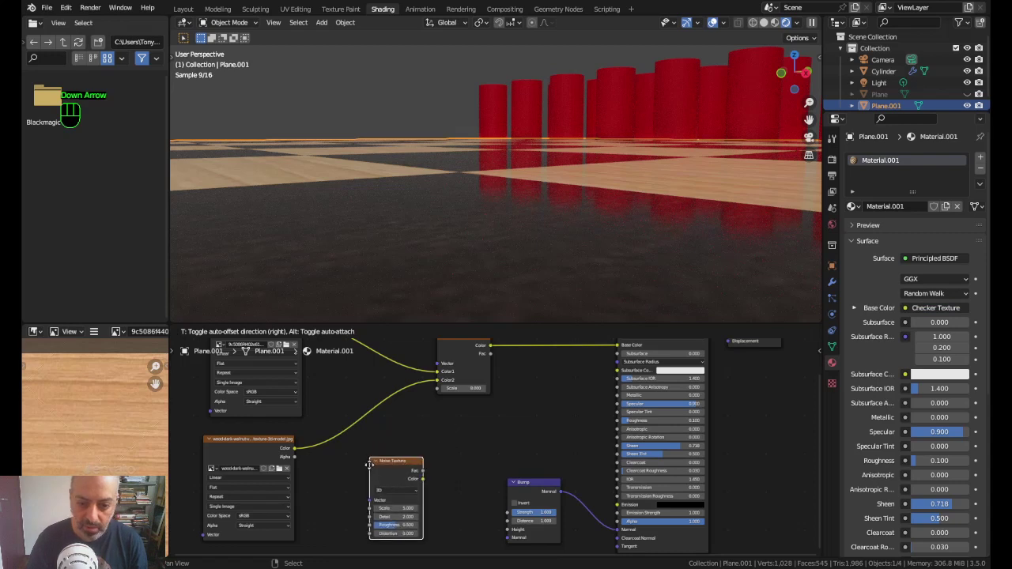
{"action": "left_click_drag", "start_coordinate": [429, 475], "coordinate": [510, 519]}
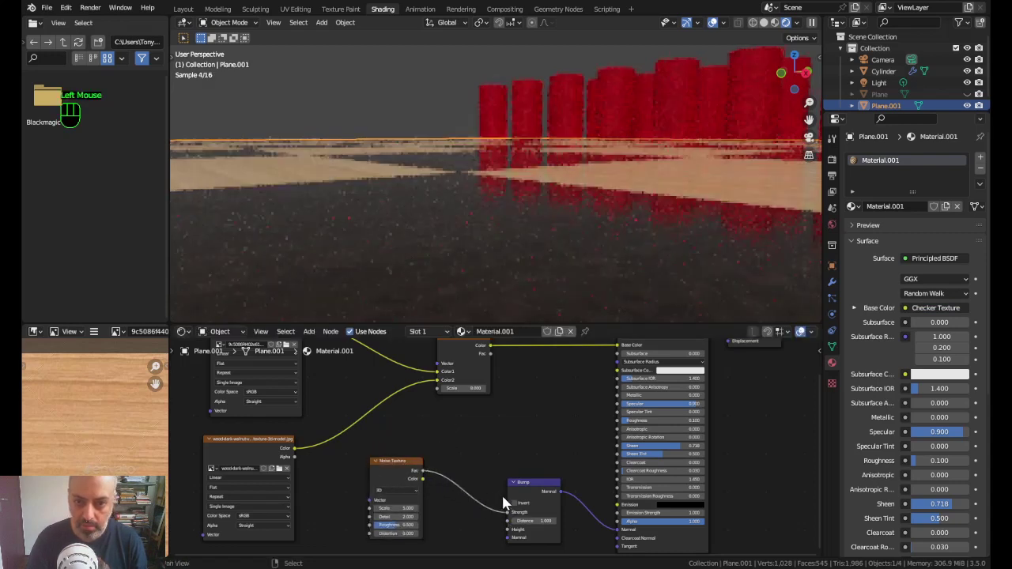
{"action": "left_click", "coordinate": [513, 517]}
{"action": "left_click", "coordinate": [514, 523]}
{"action": "left_click_drag", "start_coordinate": [513, 526], "coordinate": [512, 537]}
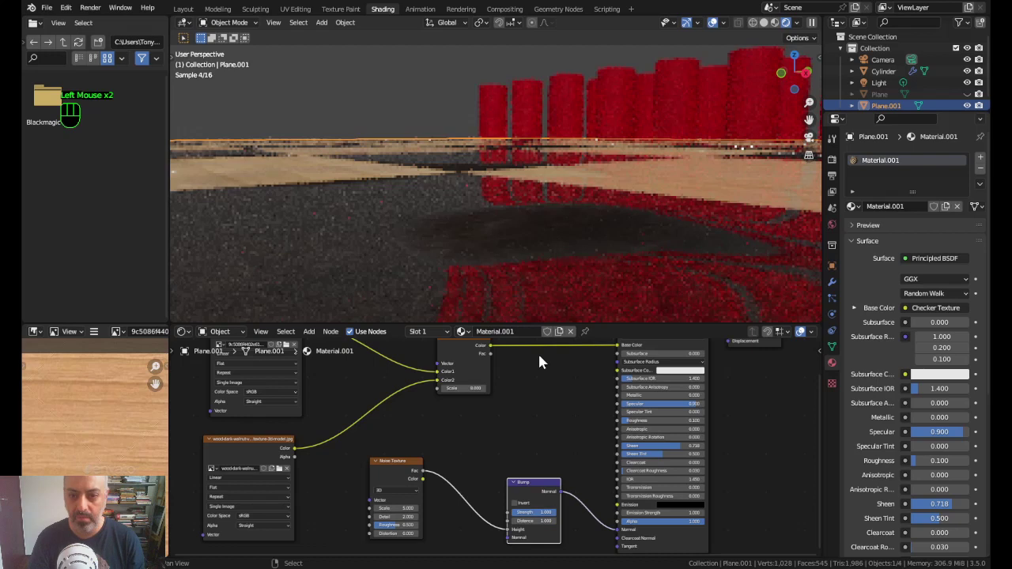
{"action": "left_click_drag", "start_coordinate": [584, 260], "coordinate": [531, 266]}
{"action": "scroll", "scroll_direction": "down", "scroll_amount": 3}
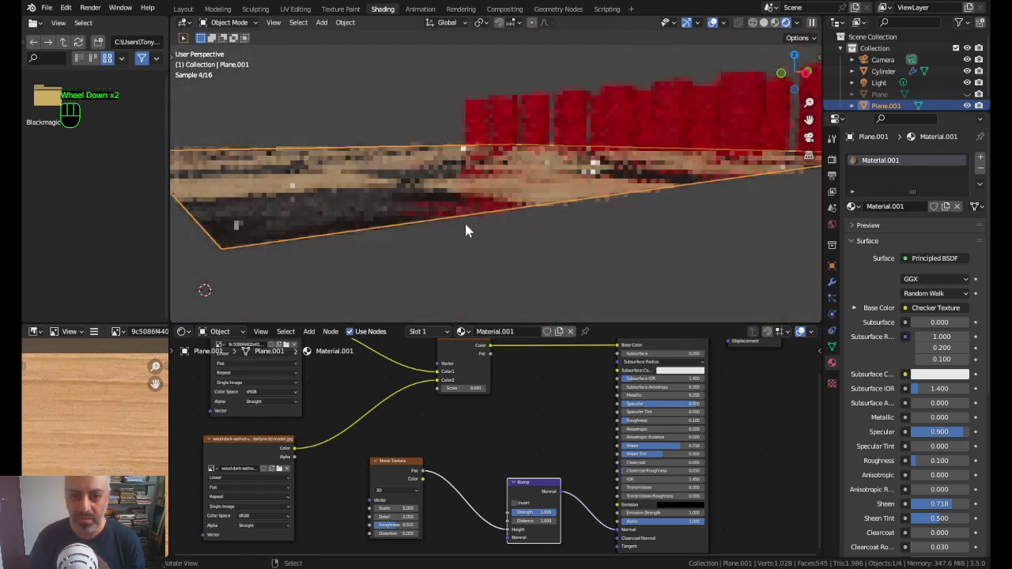
Step: Reposition the Noise Texture node and redo its link into the Bump node while checking the board
{"action": "middle_click", "coordinate": [470, 211]}
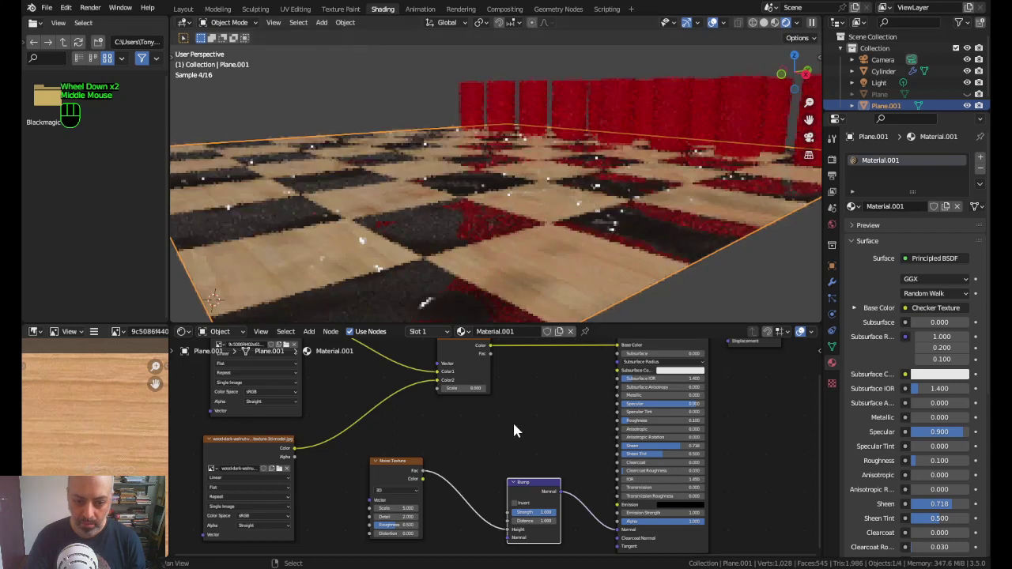
{"action": "left_click", "coordinate": [399, 468]}
{"action": "middle_click", "coordinate": [491, 464]}
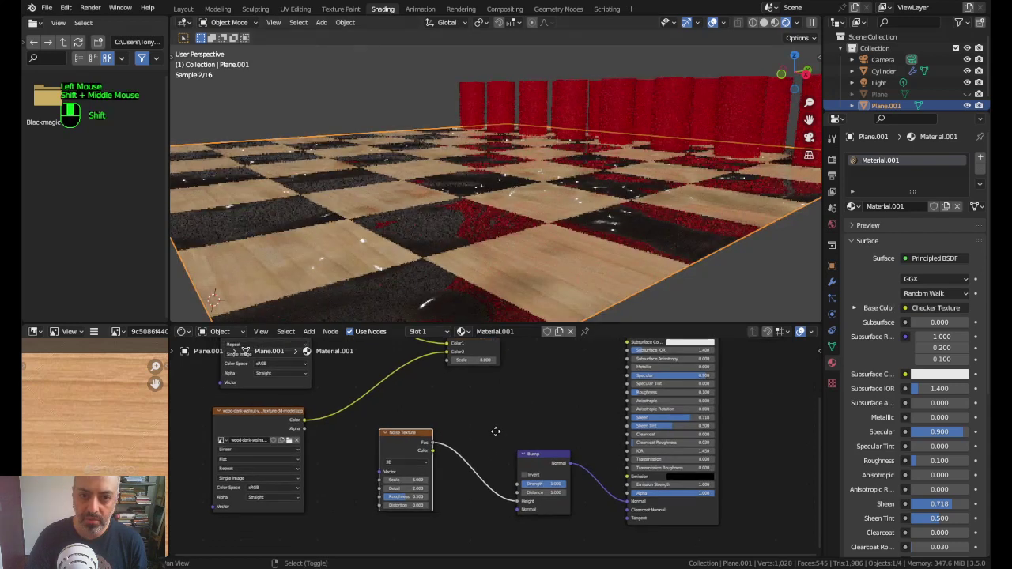
{"action": "left_click_drag", "start_coordinate": [402, 437], "coordinate": [408, 457]}
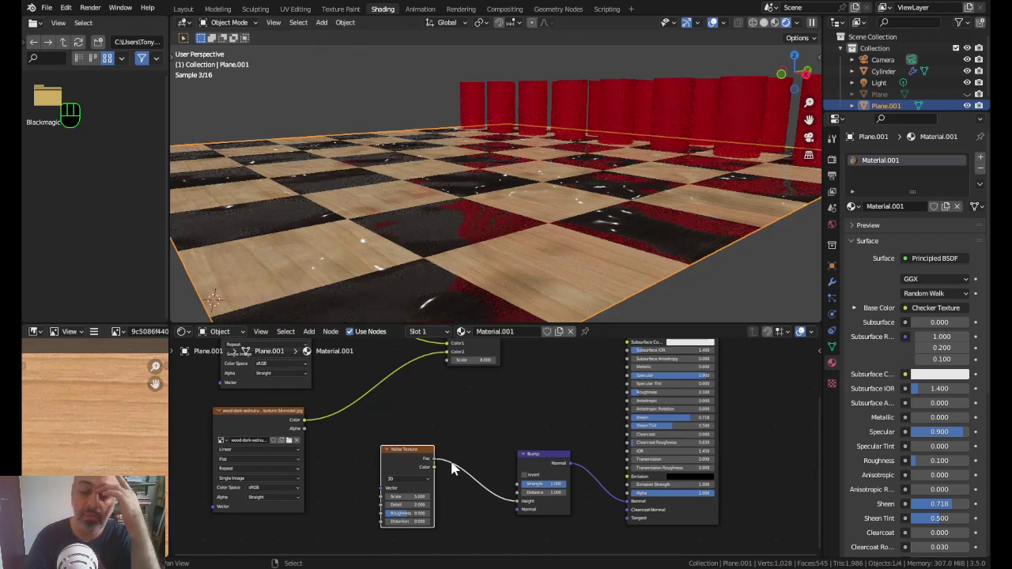
{"action": "left_click_drag", "start_coordinate": [440, 463], "coordinate": [521, 507]}
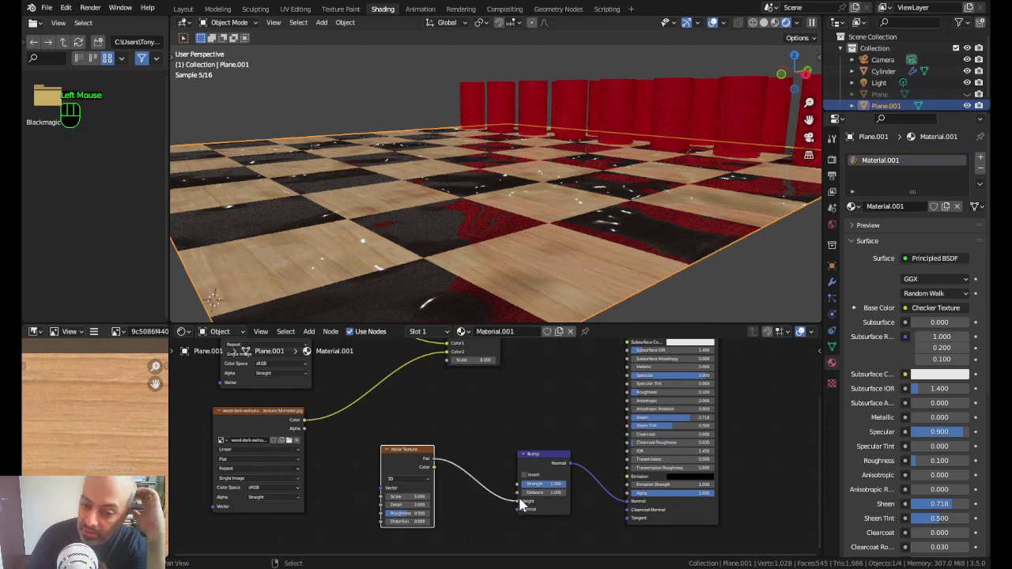
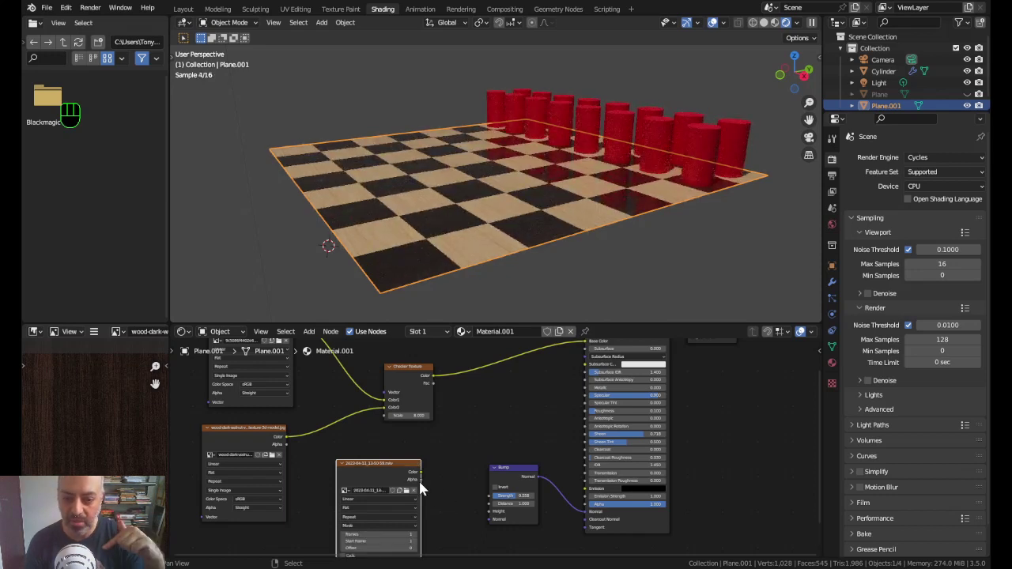
Step: Wire the image texture's Color into Bump Height, raise Bump Strength, and inspect the grainy squares from several angles
{"action": "left_click_drag", "start_coordinate": [431, 480], "coordinate": [563, 357]}
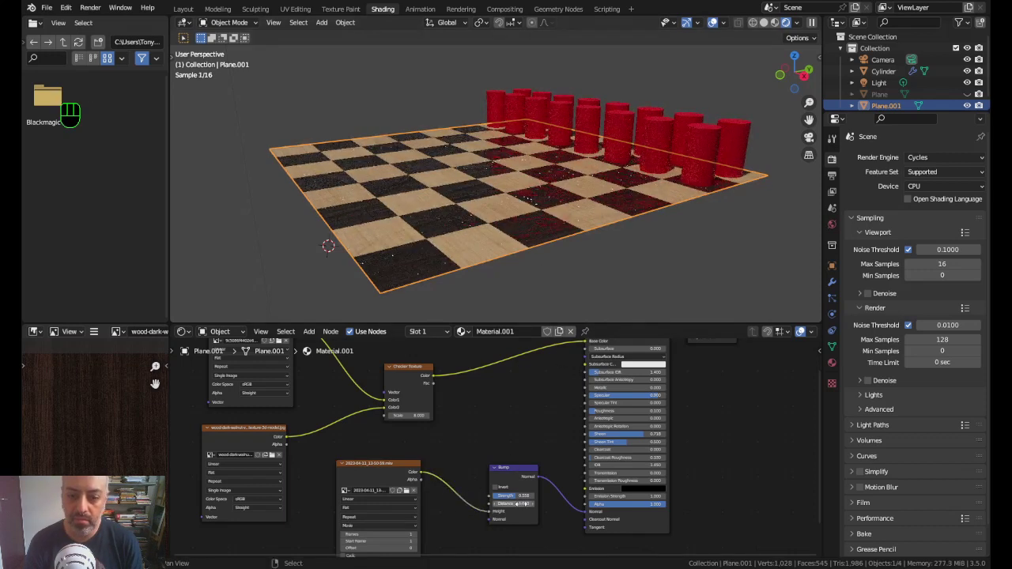
{"action": "left_click_drag", "start_coordinate": [523, 498], "coordinate": [541, 500]}
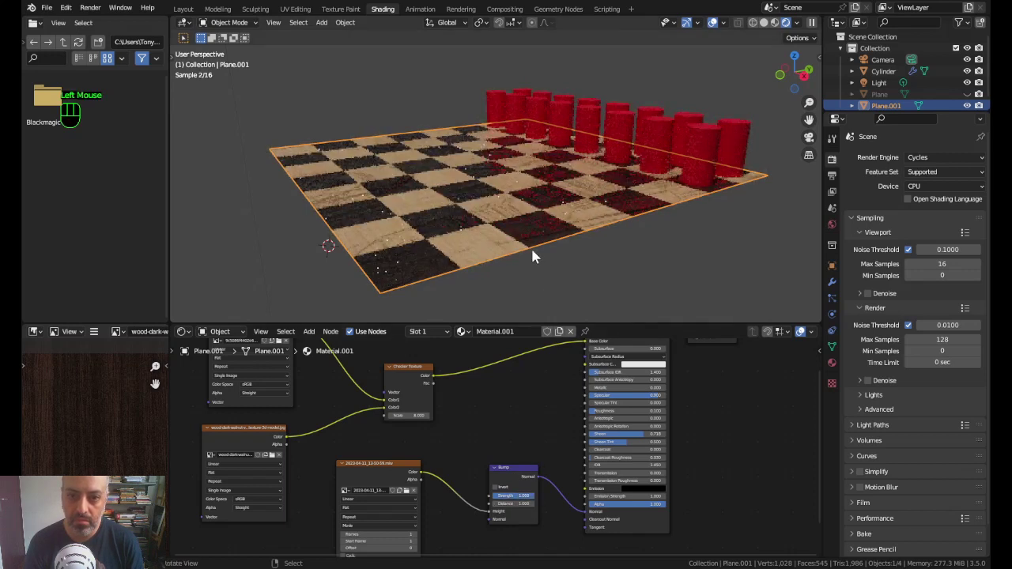
{"action": "left_click_drag", "start_coordinate": [524, 214], "coordinate": [506, 227]}
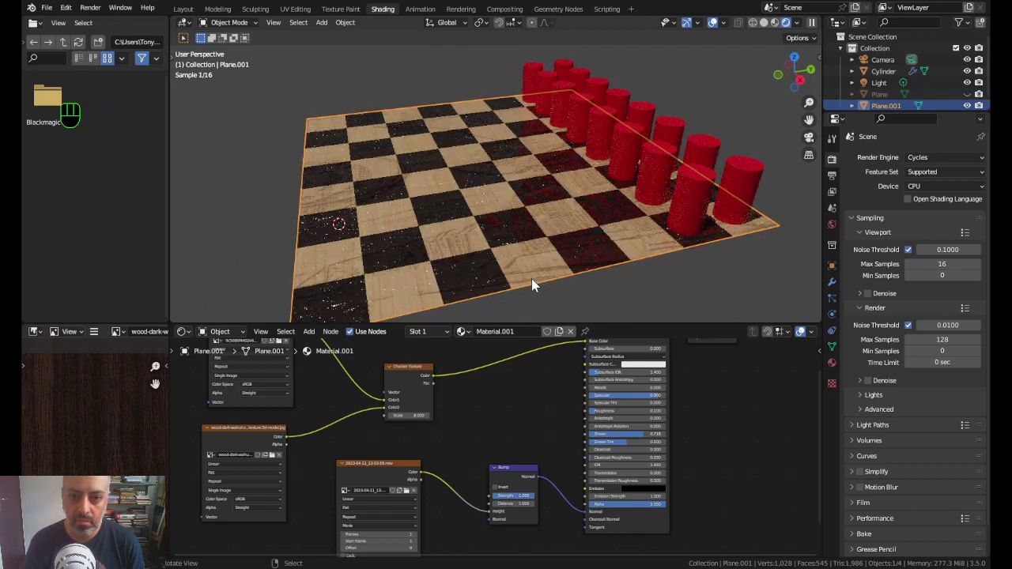
{"action": "left_click_drag", "start_coordinate": [540, 273], "coordinate": [529, 262]}
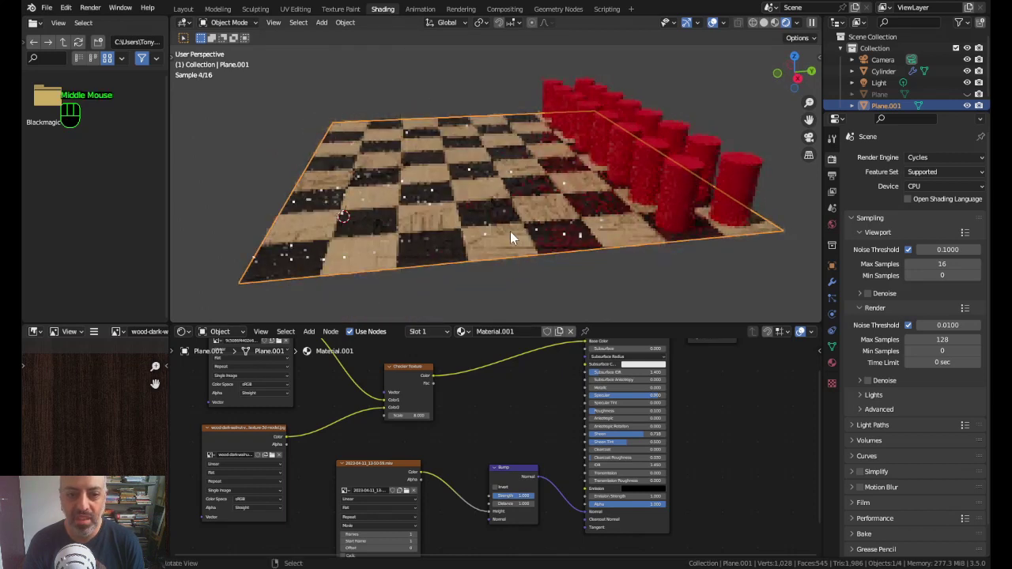
{"action": "left_click_drag", "start_coordinate": [537, 230], "coordinate": [528, 238]}
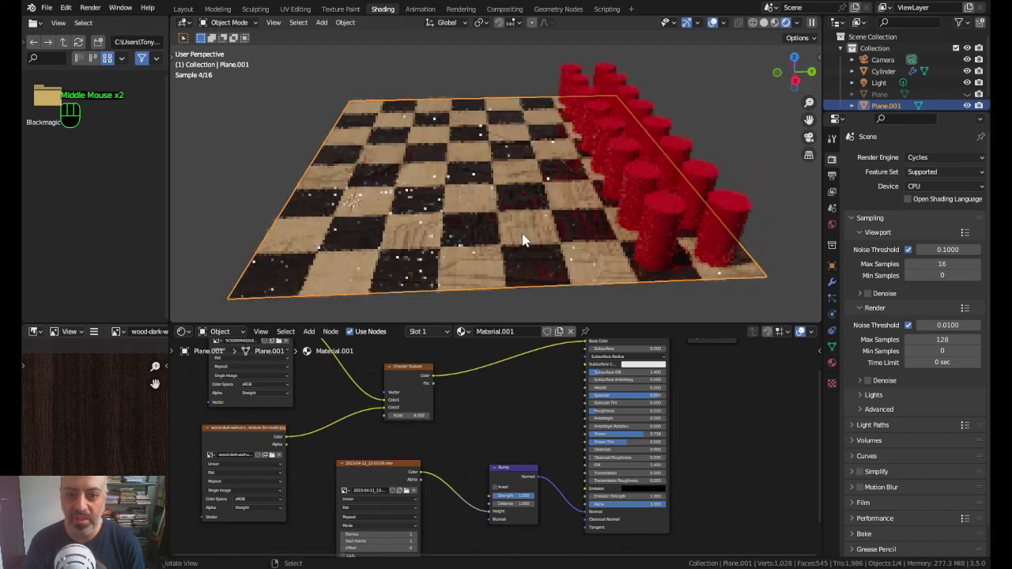
{"action": "left_click_drag", "start_coordinate": [509, 274], "coordinate": [519, 250]}
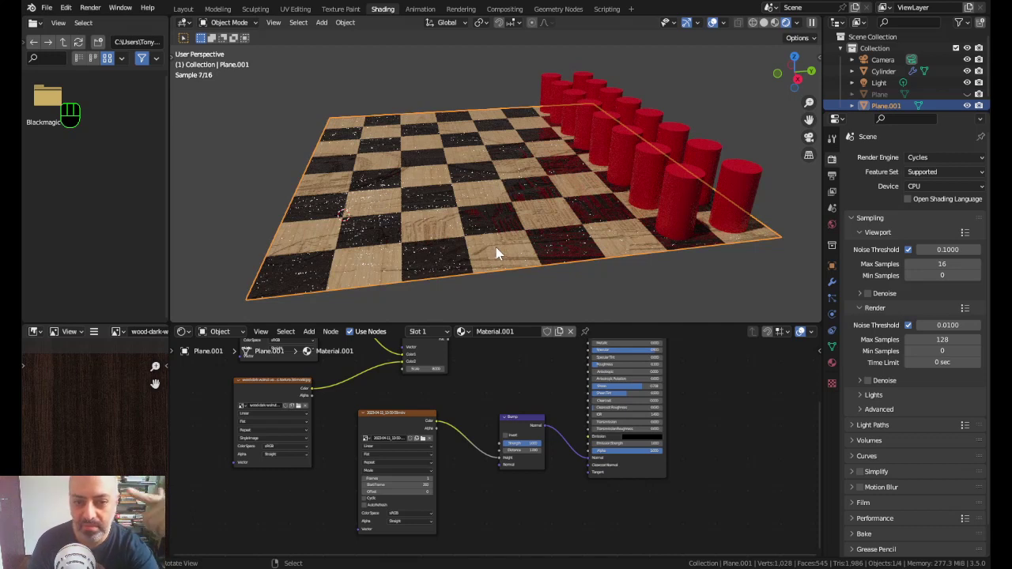
{"action": "left_click_drag", "start_coordinate": [463, 263], "coordinate": [476, 256]}
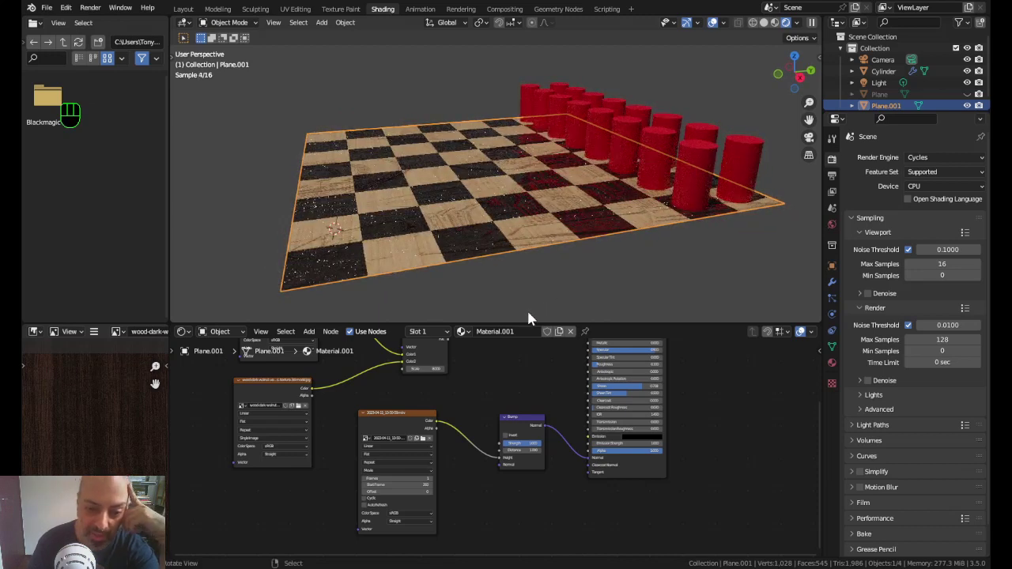
{"action": "left_click", "coordinate": [432, 448]}
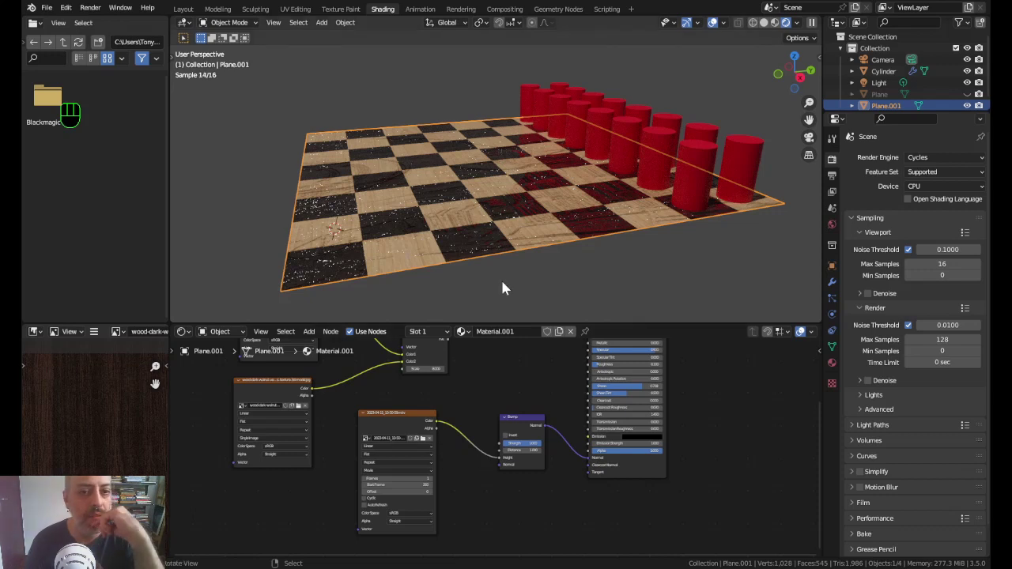
{"action": "scroll", "scroll_direction": "down", "scroll_amount": 3}
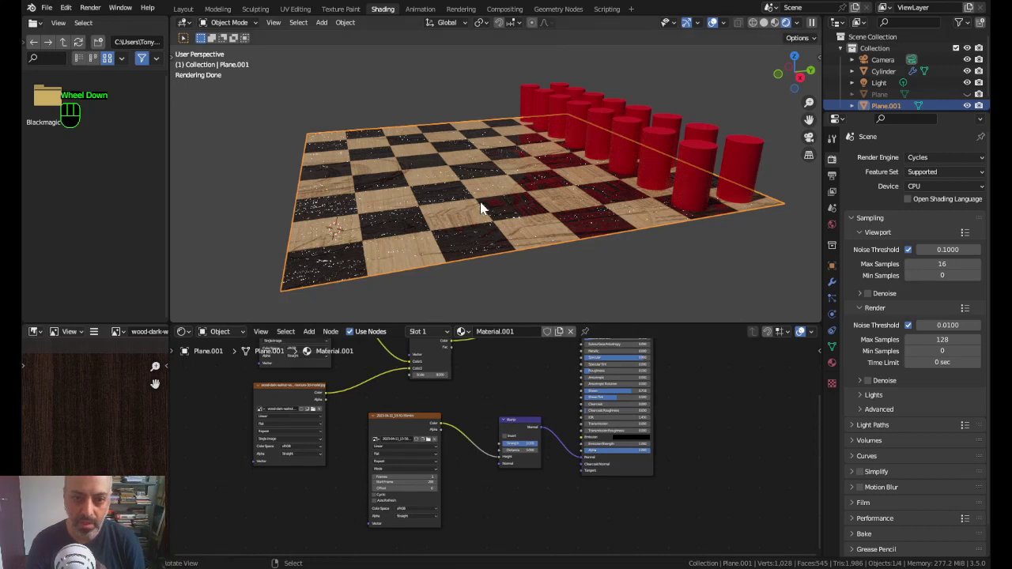
Step: Toggle in and out of Edit Mode, then display the board and pieces as wireframe outlines
{"action": "key", "text": "Tab"}
{"action": "key", "text": "Tab"}
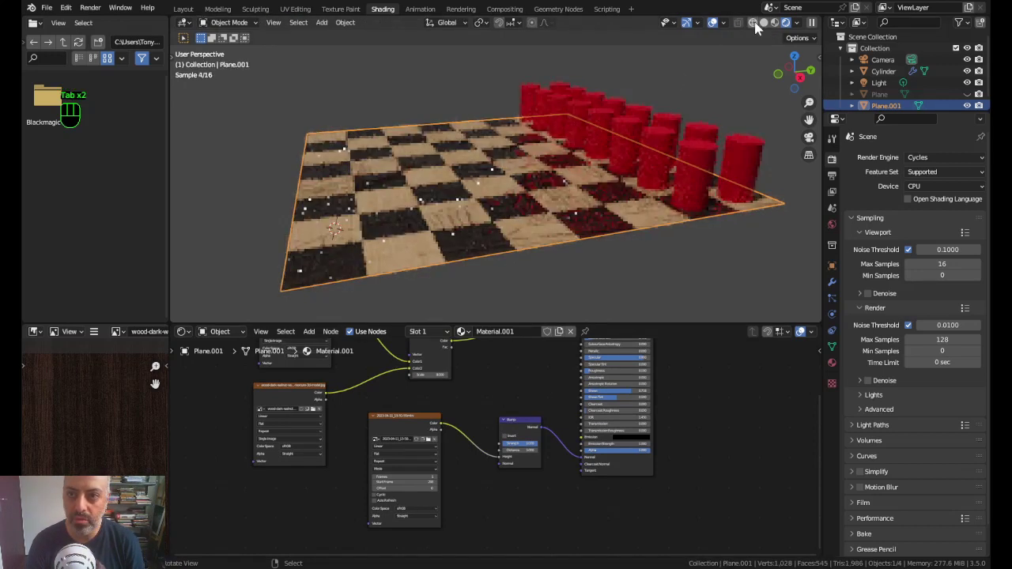
{"action": "left_click", "coordinate": [758, 26]}
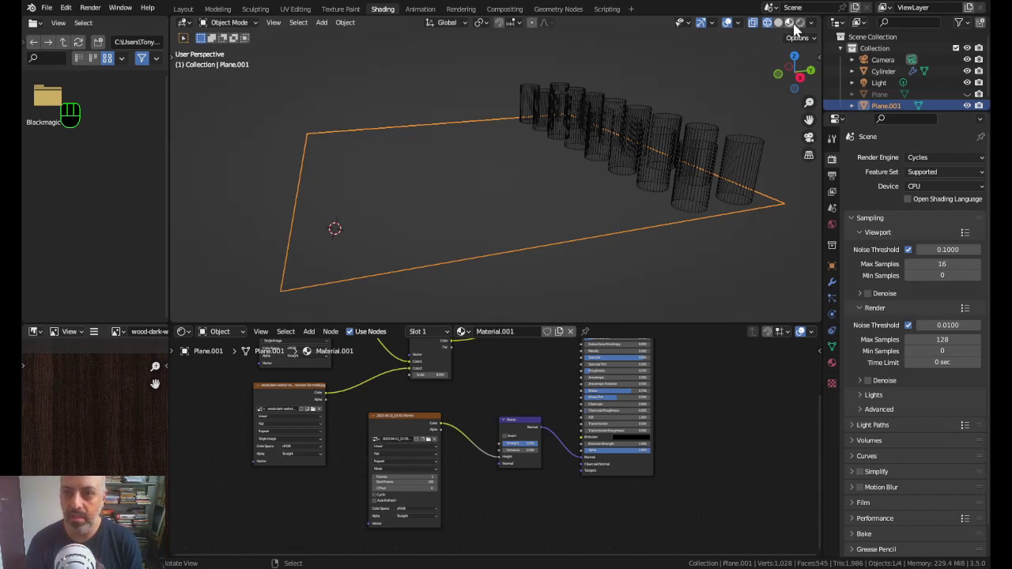
Step: Switch to material preview shading and remove the Bump node setup from the board material
{"action": "left_click_drag", "start_coordinate": [772, 39], "coordinate": [713, 72]}
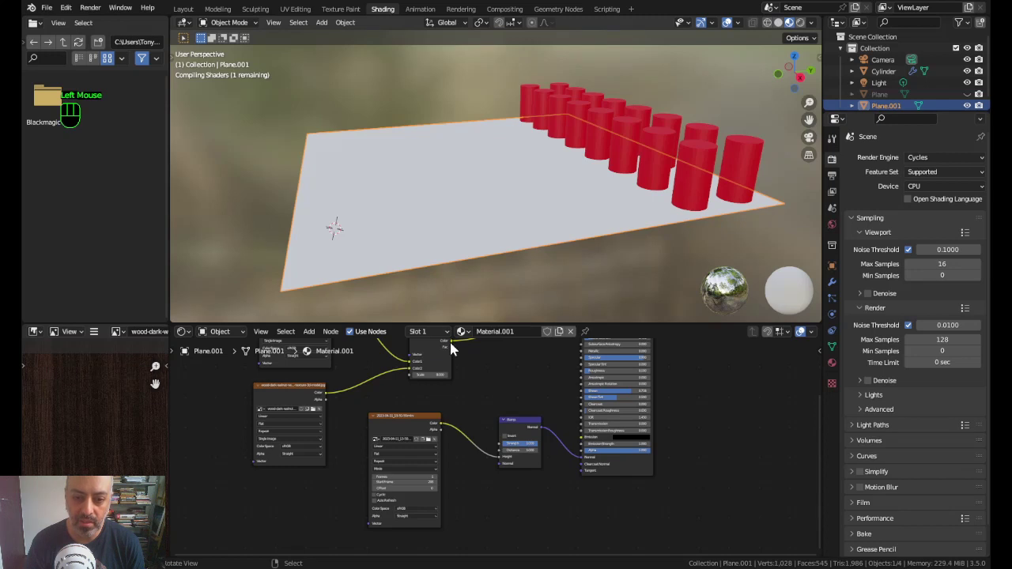
{"action": "scroll", "scroll_direction": "down", "scroll_amount": 3}
{"action": "left_click", "coordinate": [515, 426]}
{"action": "key", "text": "Delete"}
{"action": "scroll", "scroll_direction": "down", "scroll_amount": 3}
{"action": "middle_click", "coordinate": [453, 407]}
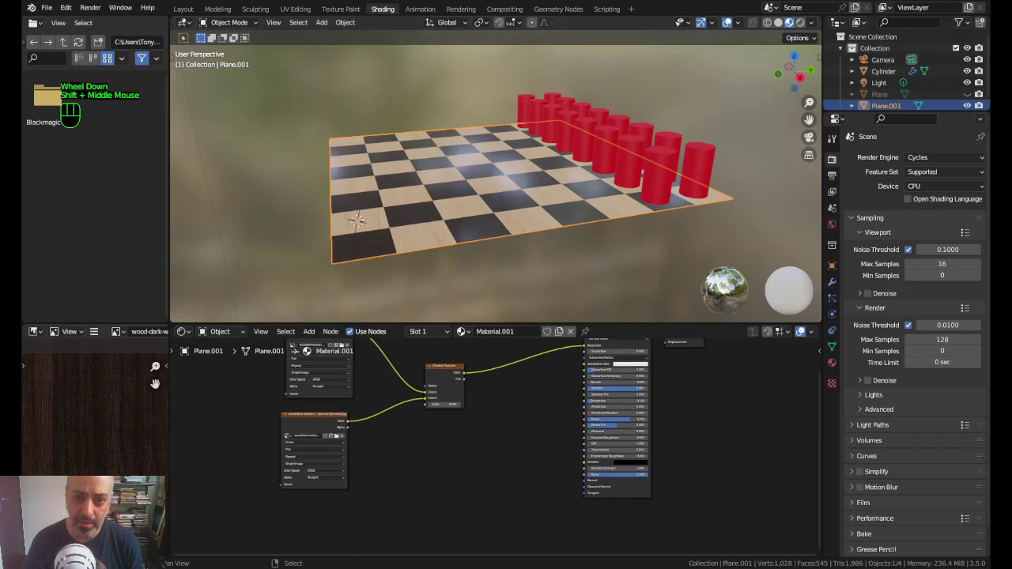